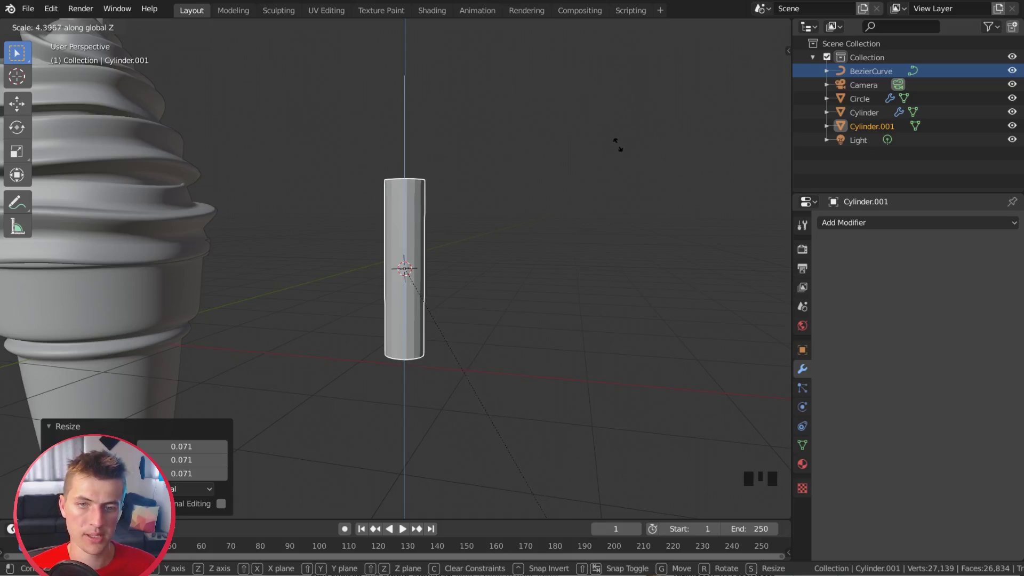
Step: Scale Cylinder.001 down to a slender rod and shorten it slightly along Z
scroll(down, 3)
drag(527, 205, 513, 222)
scroll(up, 3)
drag(512, 222, 501, 237)
key(s)
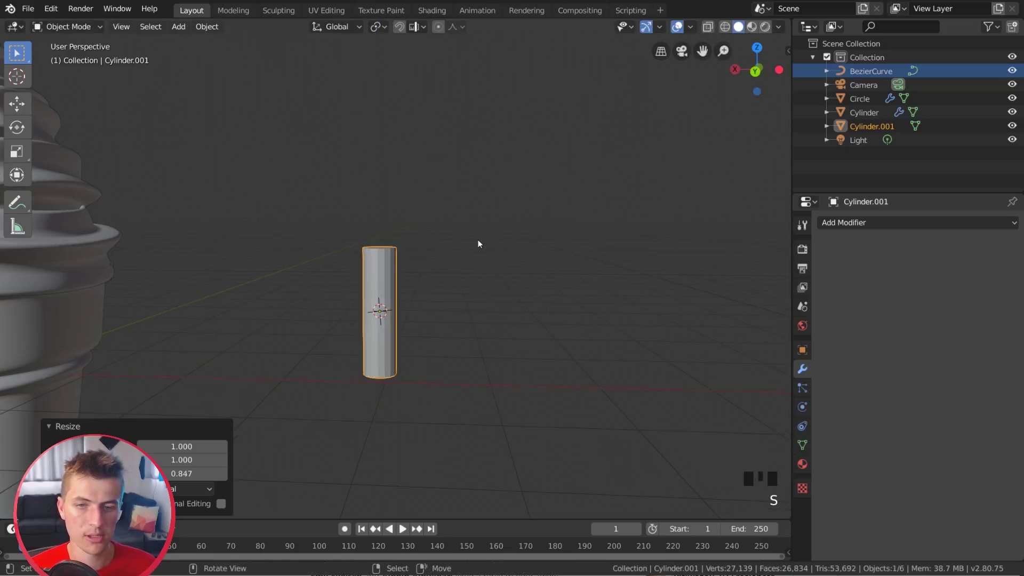
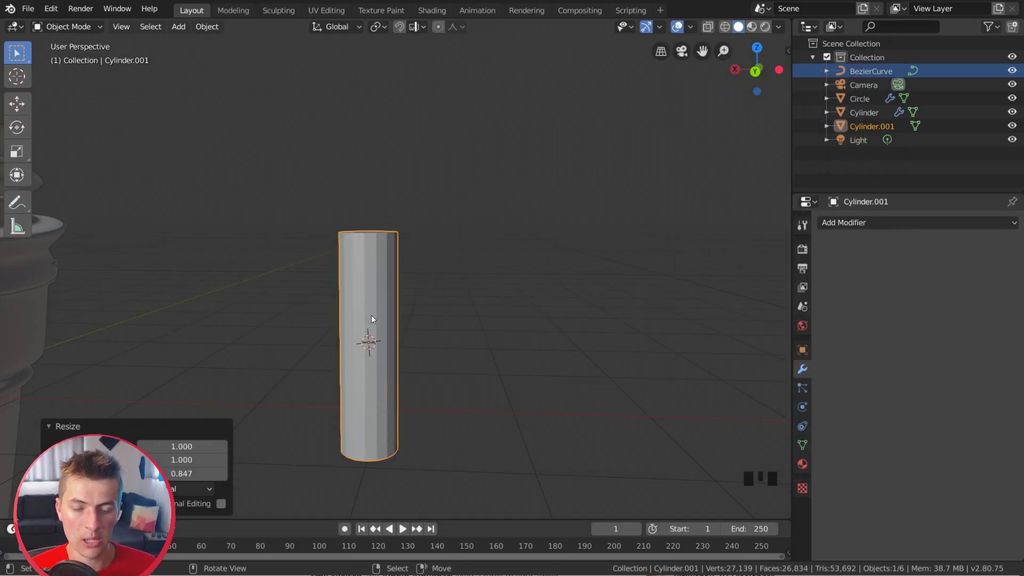
right_click(377, 315)
Step: Add a middle loop cut to the rod and shift it sideways so the rod bends
key(Tab)
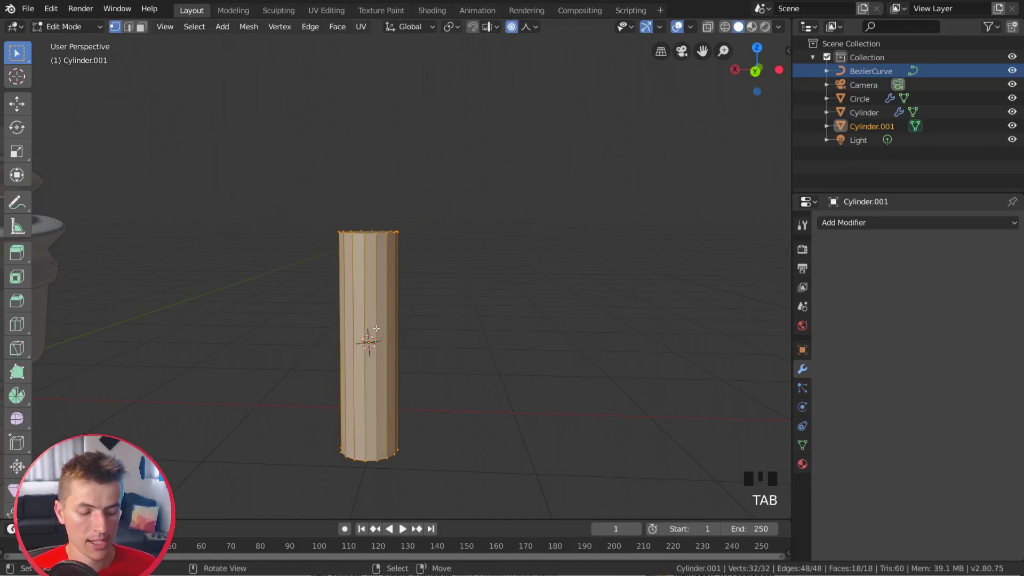
scroll(down, 3)
key(ctrl+r)
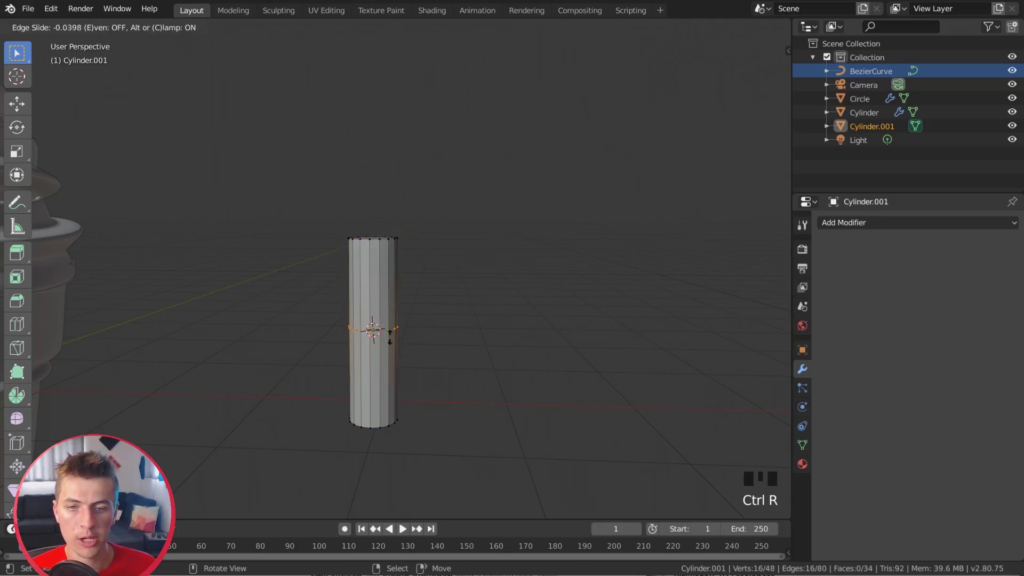
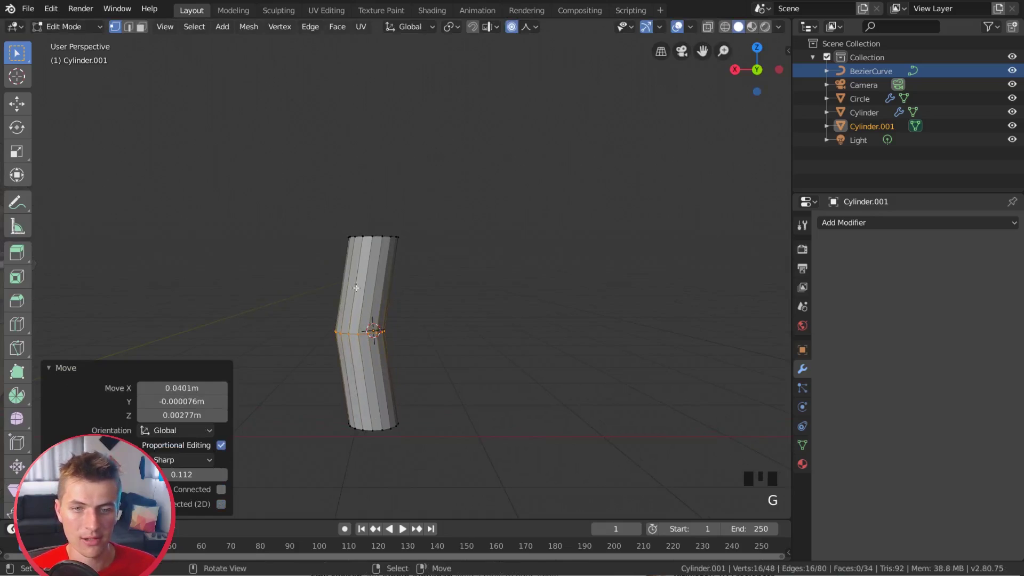
key(a)
key(Tab)
Step: View the rod from above and select its top face in face mode
drag(414, 257, 406, 286)
scroll(up, 3)
drag(395, 274, 376, 290)
scroll(up, 3)
right_click(352, 280)
key(Tab)
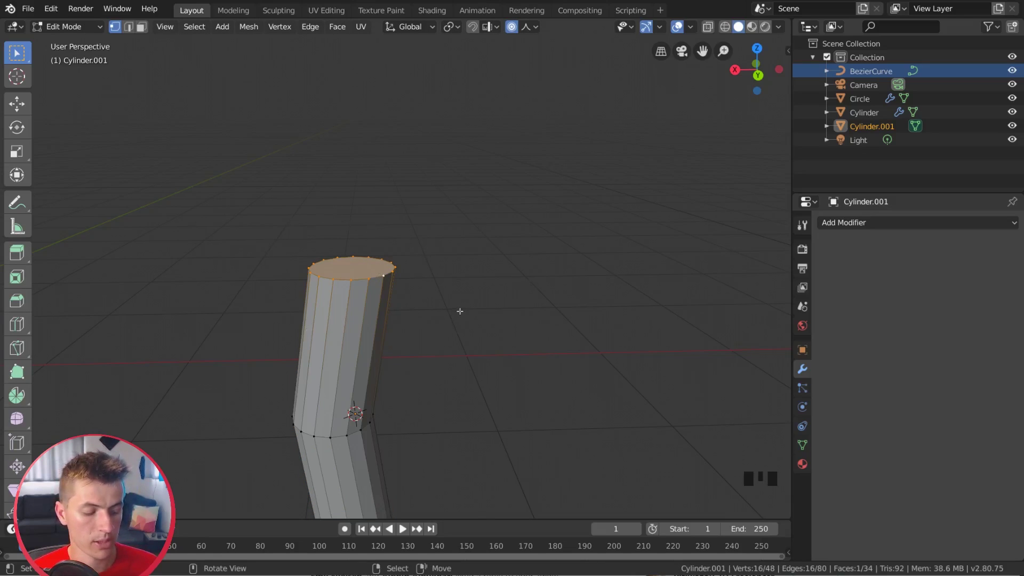
Step: Bevel the top and bottom faces to round both ends, then face the rod from the front
key(ctrl+b)
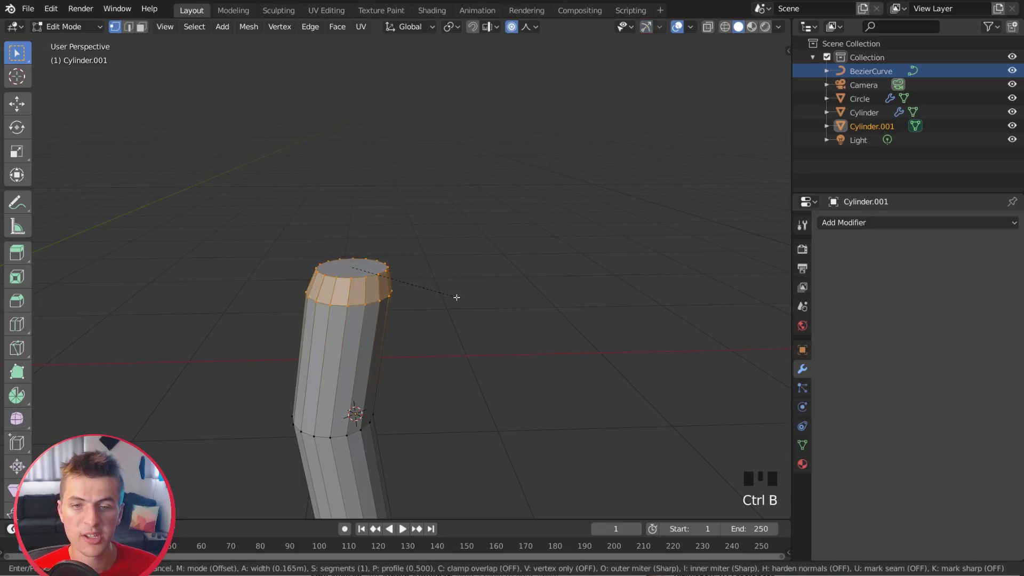
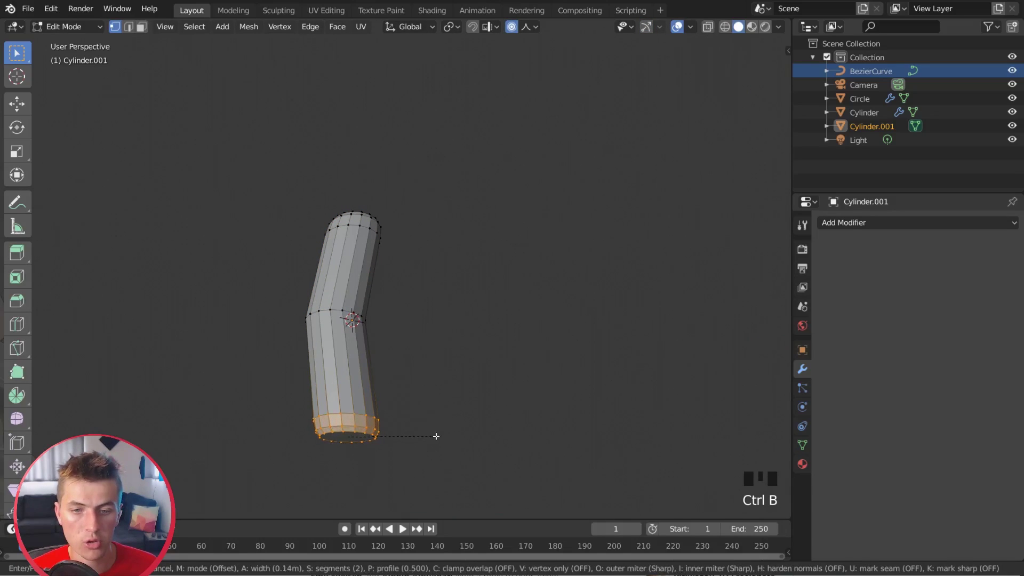
key(a)
key(Tab)
scroll(down, 3)
drag(418, 368, 421, 390)
key(KP_1)
scroll(up, 3)
Step: Duplicate the bent rod, shorten the copy along Z and straighten its middle loop
key(shift+d)
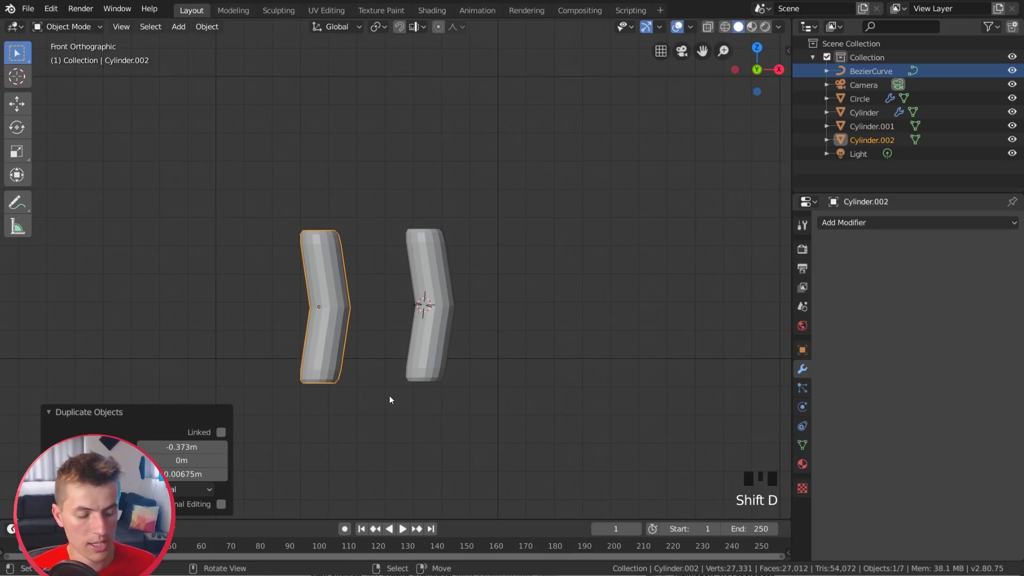
key(s)
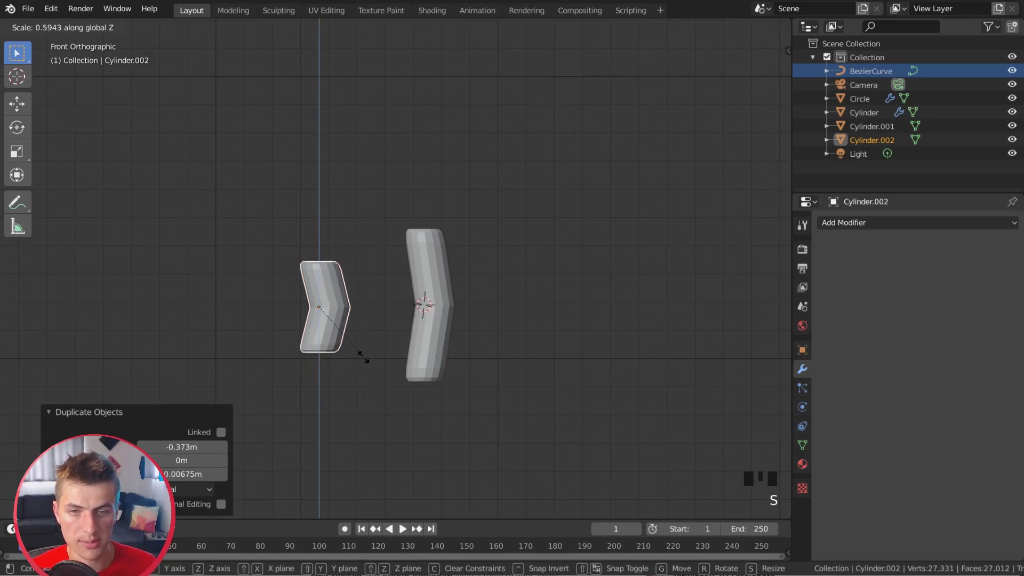
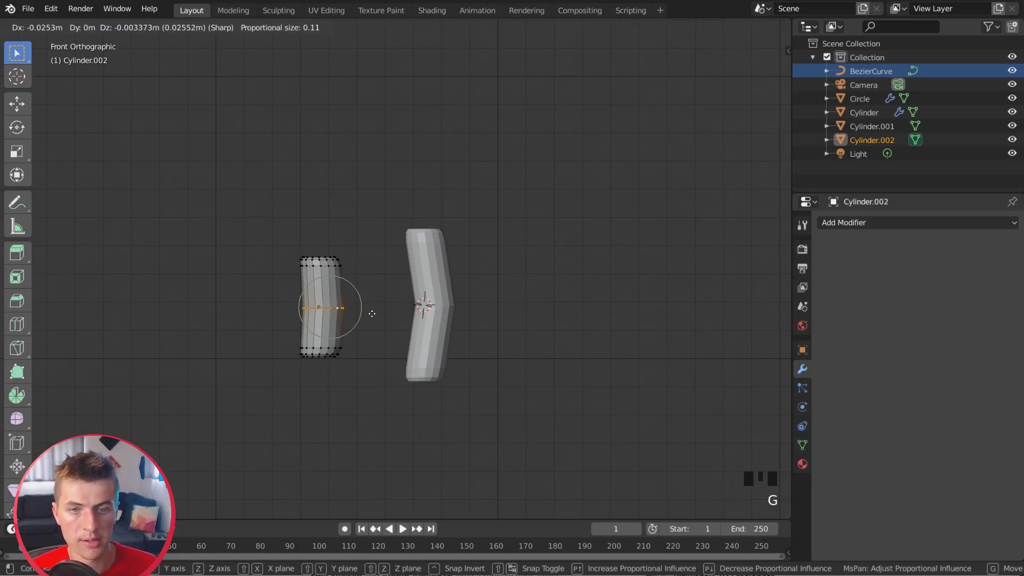
key(a)
key(Tab)
scroll(up, 3)
scroll(down, 3)
drag(398, 340, 405, 332)
key(w)
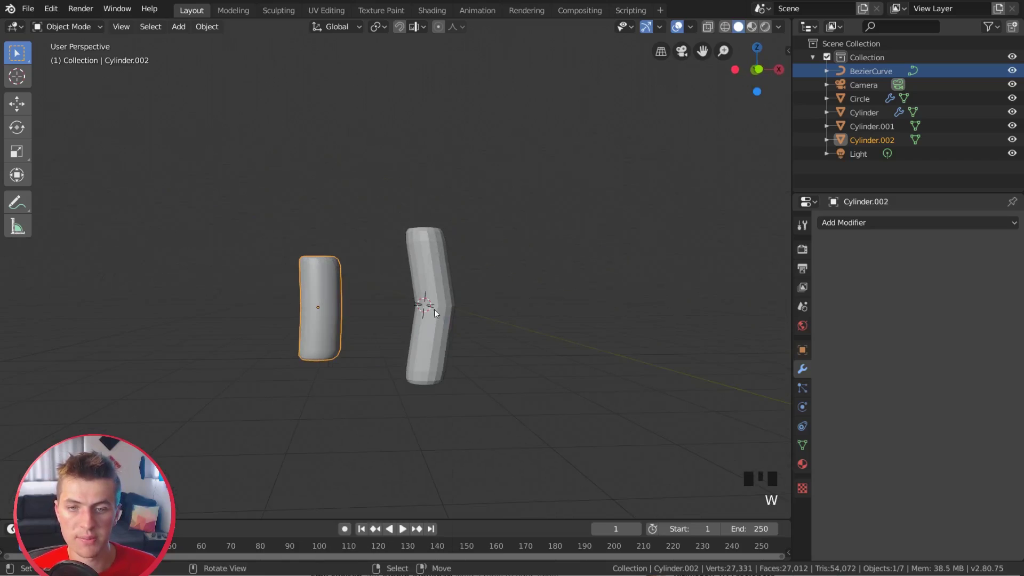
Step: Reselect the straight copy and check its shape in and out of Edit Mode
right_click(439, 311)
key(w)
scroll(down, 3)
key(a)
key(Tab)
key(Tab)
key(a)
Step: Frame the short straight rod and the tall bent rod side by side in front view
scroll(down, 3)
drag(477, 316, 394, 328)
scroll(up, 3)
key(KP_1)
scroll(up, 3)
key(KP_1)
drag(142, 347, 357, 317)
scroll(up, 3)
drag(313, 327, 462, 288)
scroll(up, 3)
Step: Move Cylinder.001's middle loop with proportional editing so it bows more sharply
click(261, 349)
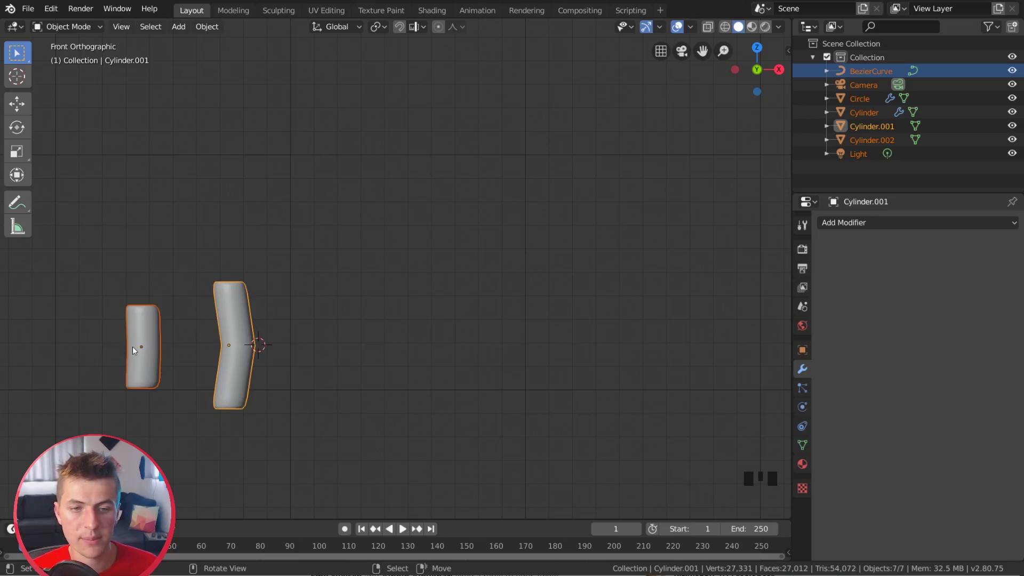
scroll(down, 3)
scroll(up, 3)
drag(261, 331, 295, 326)
scroll(up, 3)
right_click(252, 360)
key(Tab)
key(g)
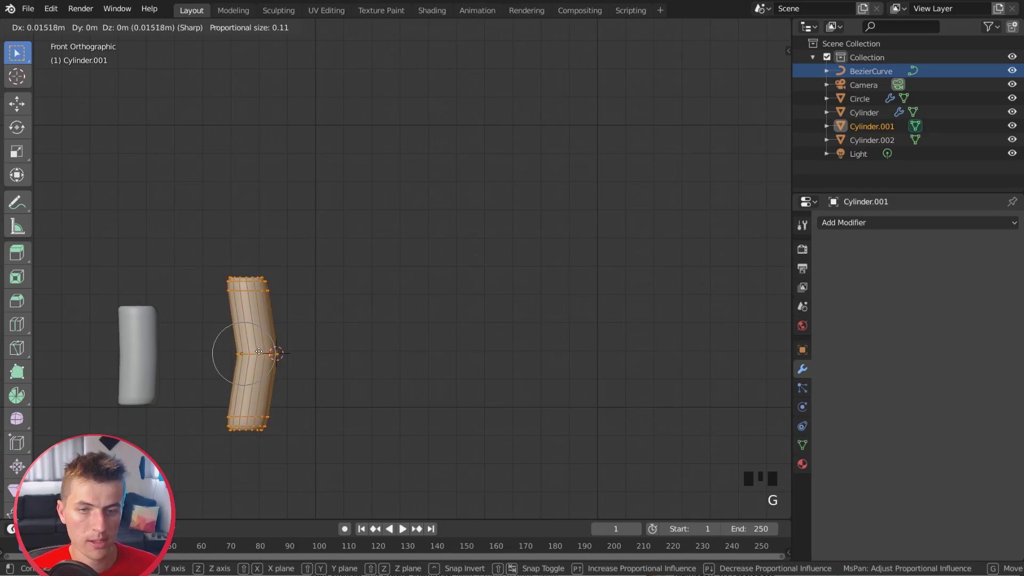
key(a)
key(Tab)
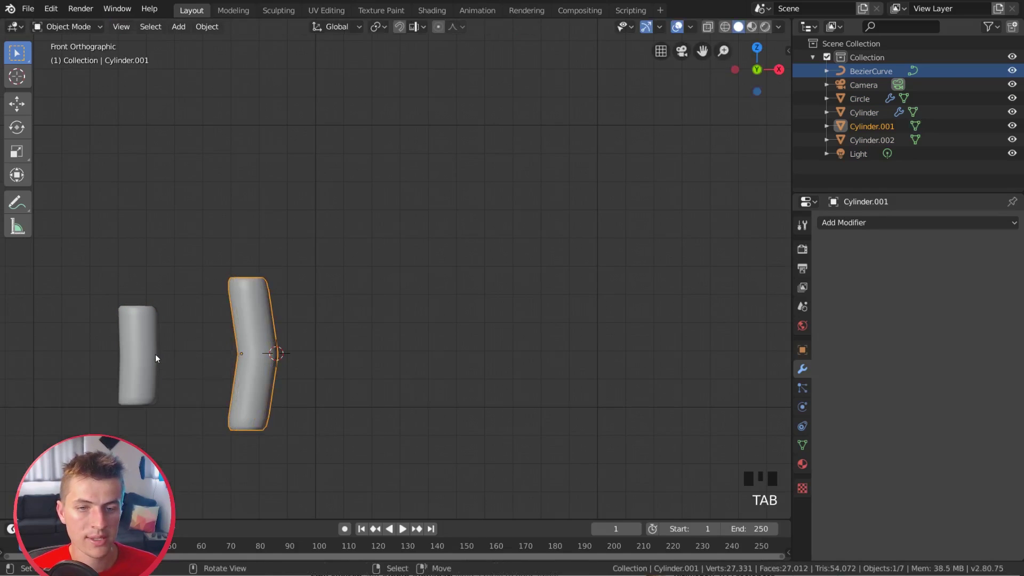
Step: Nudge Cylinder.002's middle so the short rod bulges slightly
right_click(147, 356)
key(Tab)
key(g)
key(a)
key(Tab)
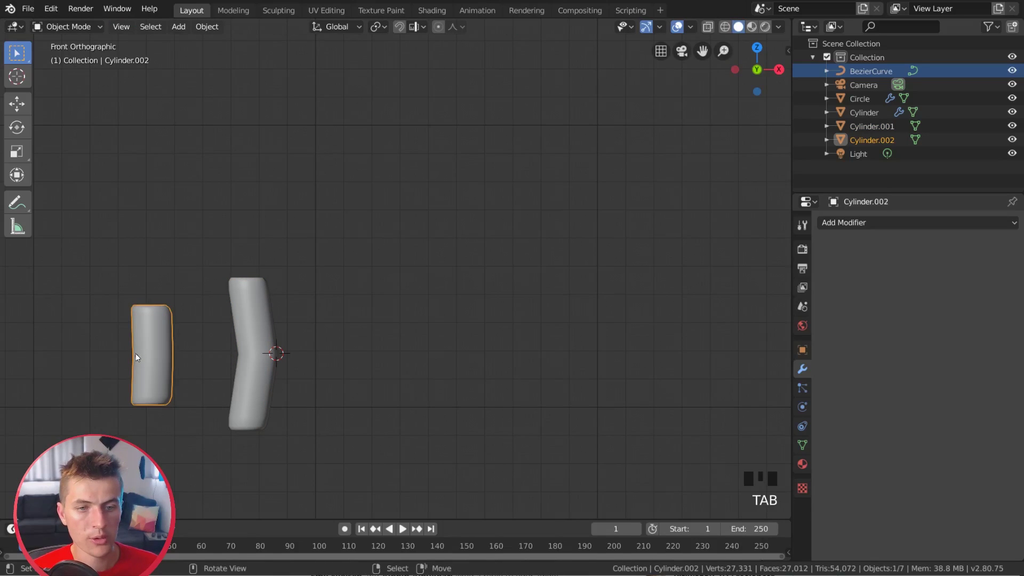
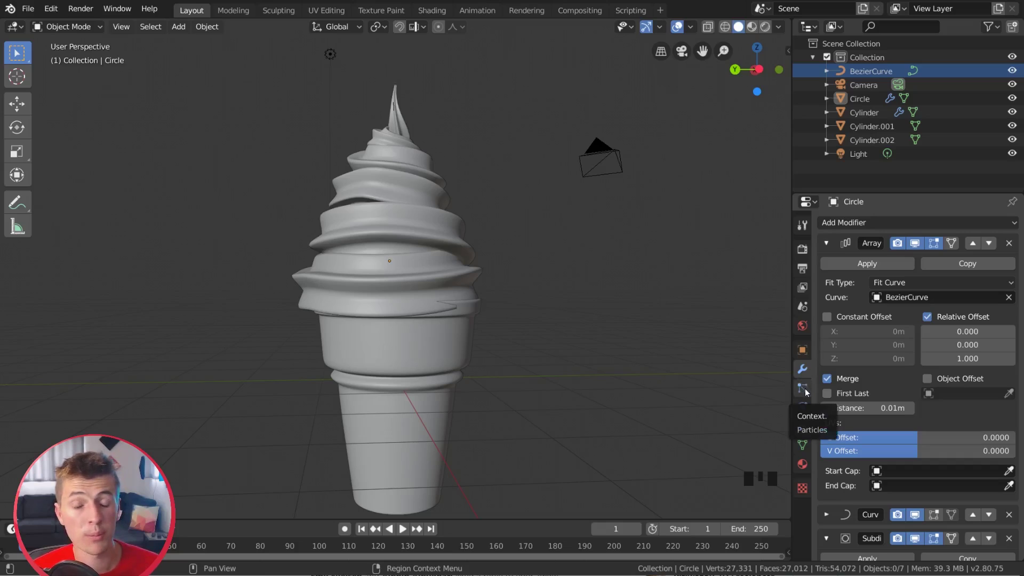
Step: Add a particle system to the Circle swirl and set its type to Hair
scroll(up, 3)
click(869, 103)
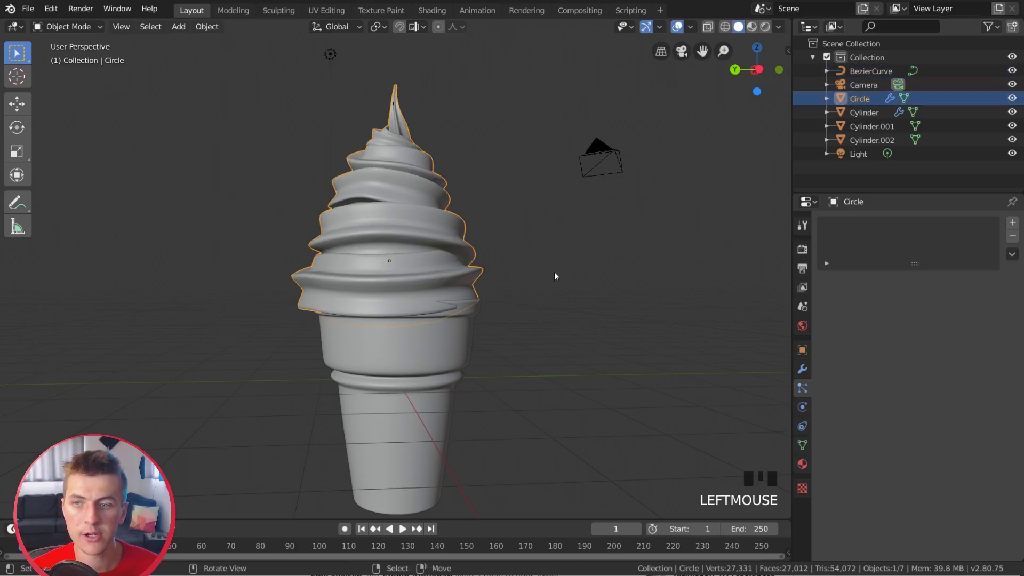
click(1017, 224)
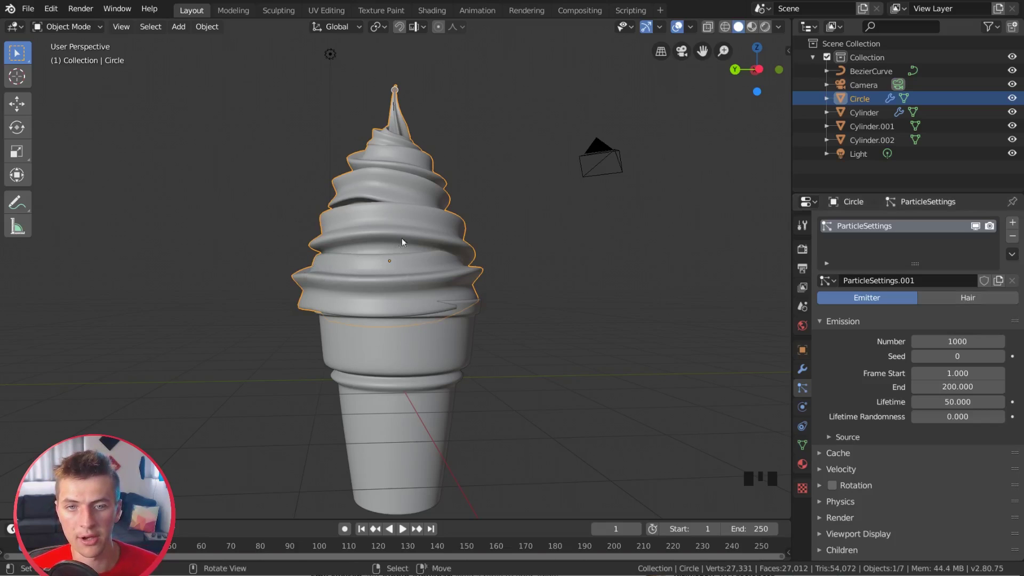
scroll(up, 3)
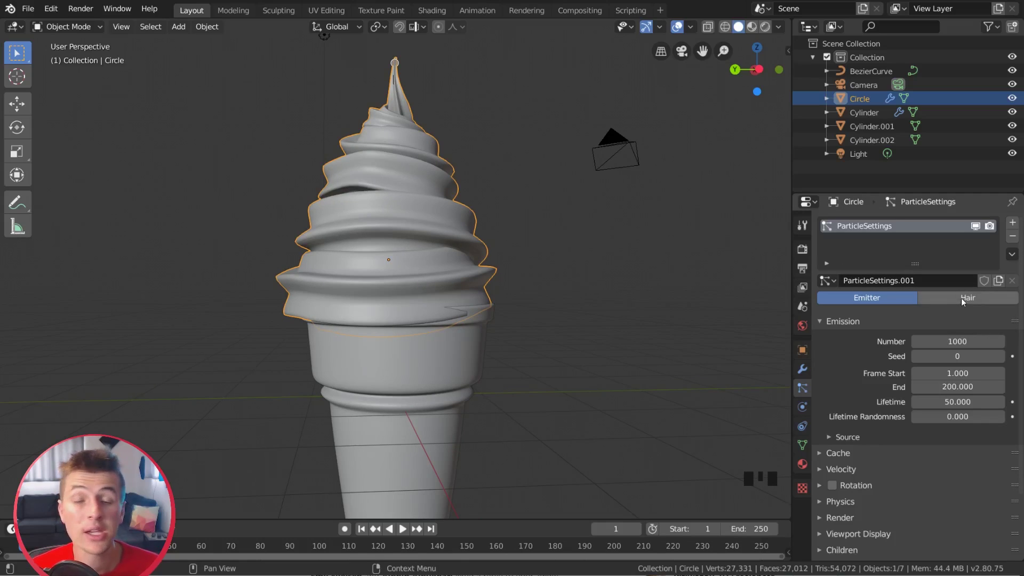
click(960, 300)
scroll(down, 3)
click(666, 366)
drag(536, 272, 536, 331)
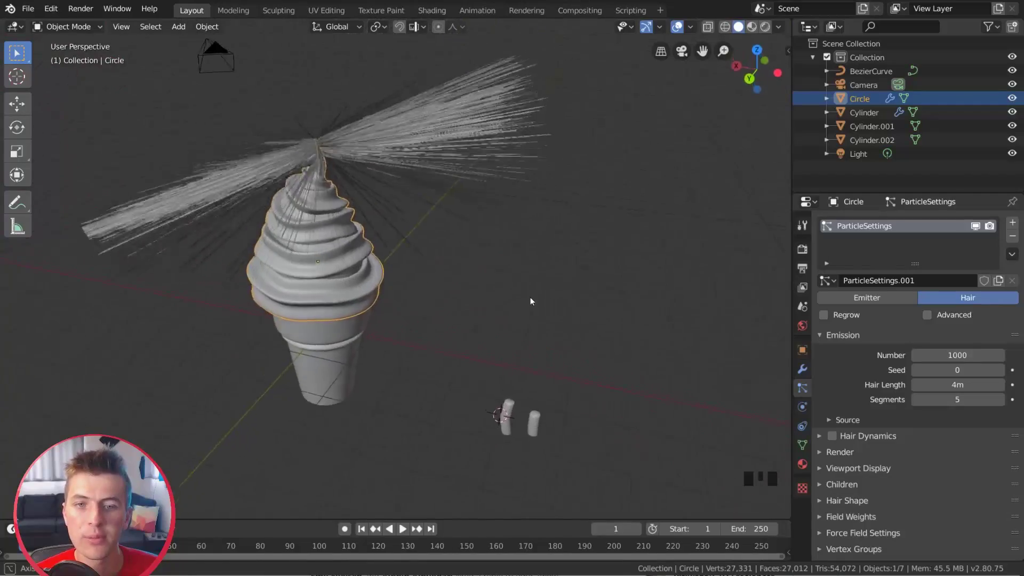
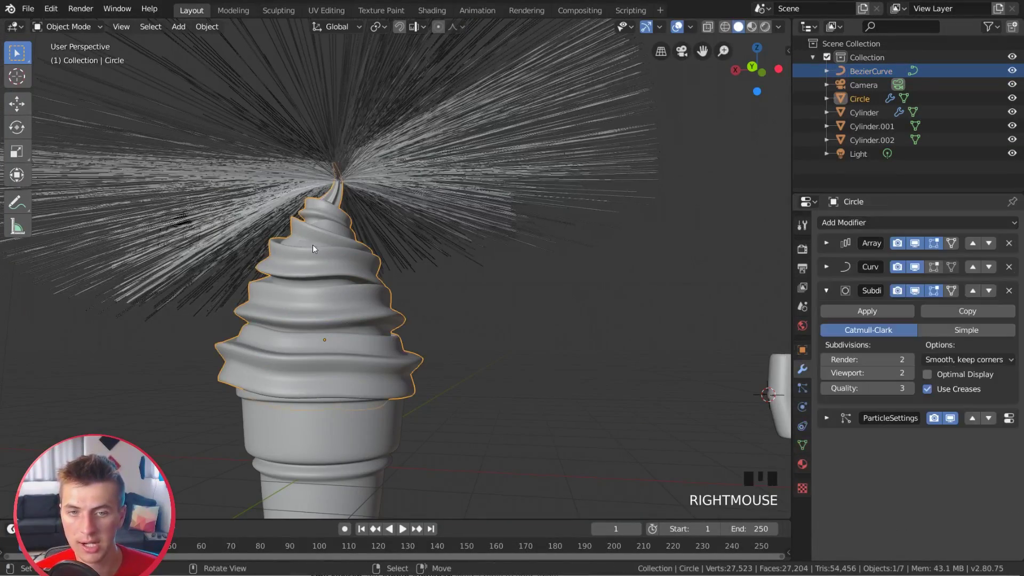
Step: Duplicate Circle with its BezierCurve and place the copy off to the side
scroll(down, 3)
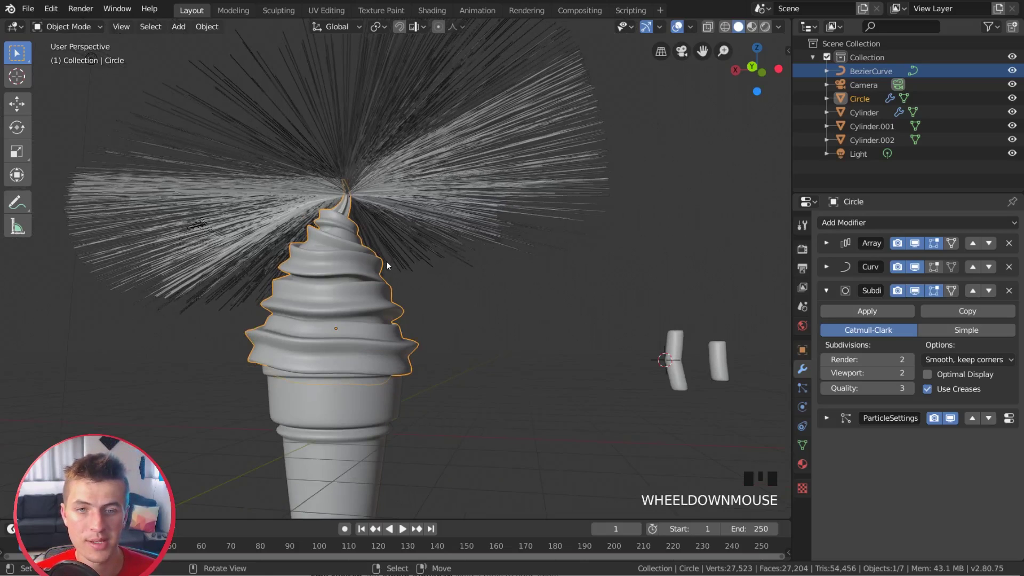
right_click(369, 284)
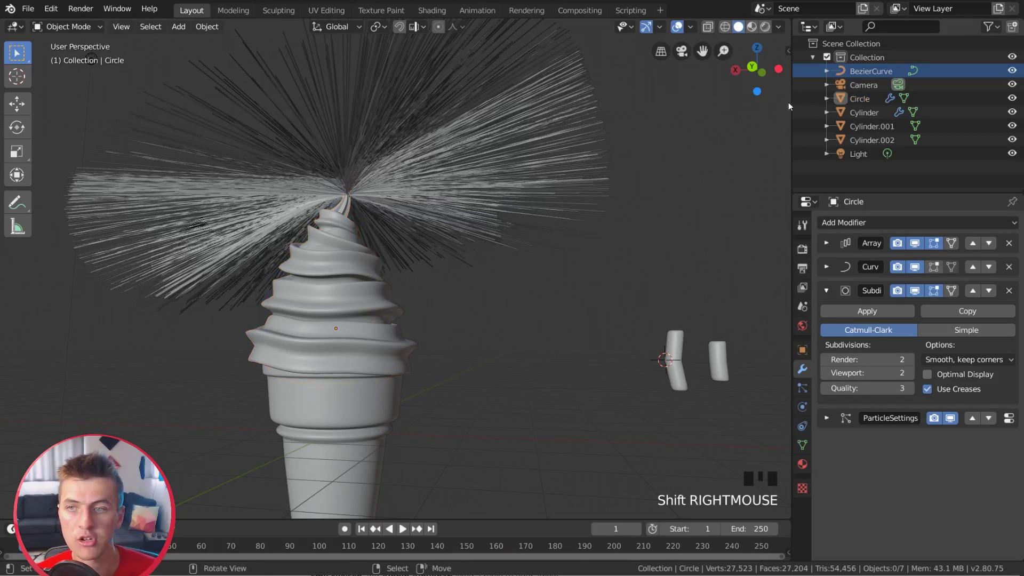
click(855, 101)
click(887, 75)
scroll(down, 3)
key(shift+g)
key(shift+d)
key(g)
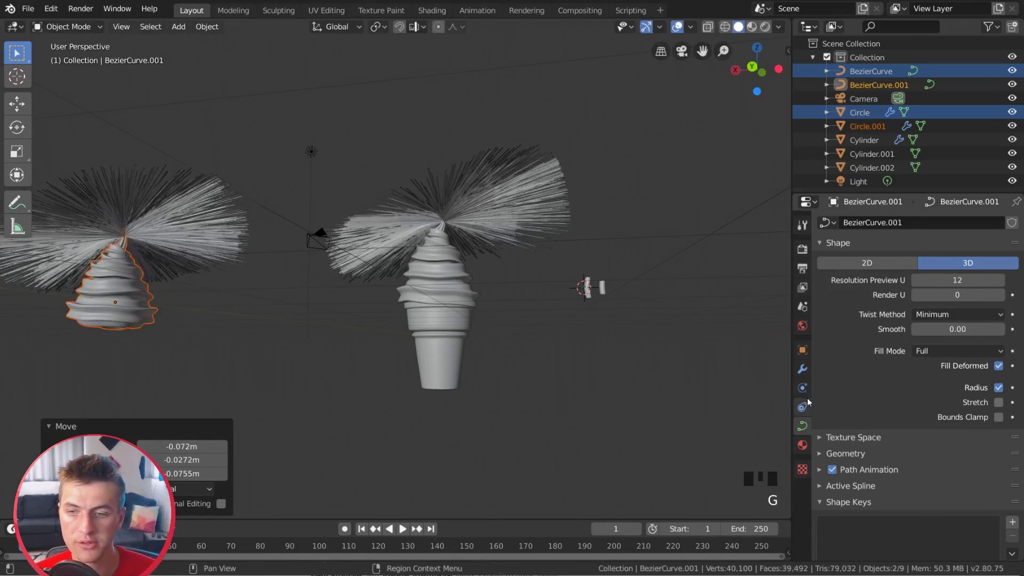
Step: Remove Circle.001's particle system and hide Circle.001 and BezierCurve.001
right_click(163, 302)
right_click(130, 297)
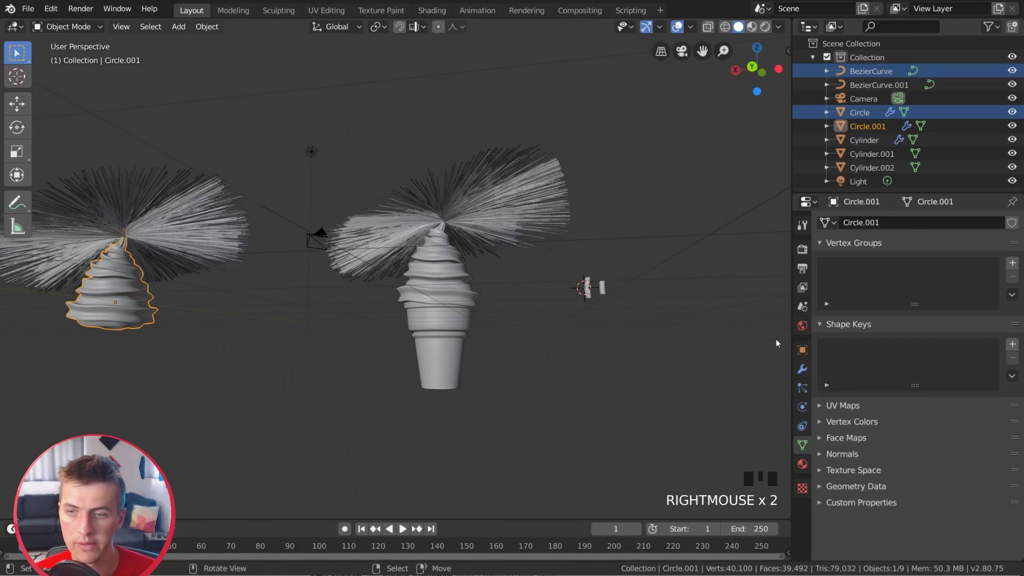
click(805, 392)
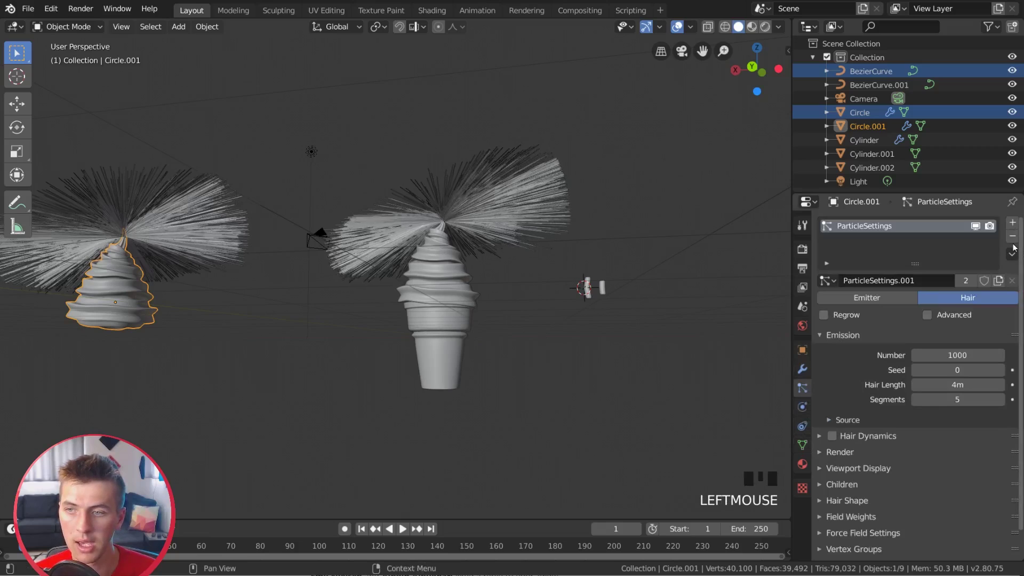
click(1020, 240)
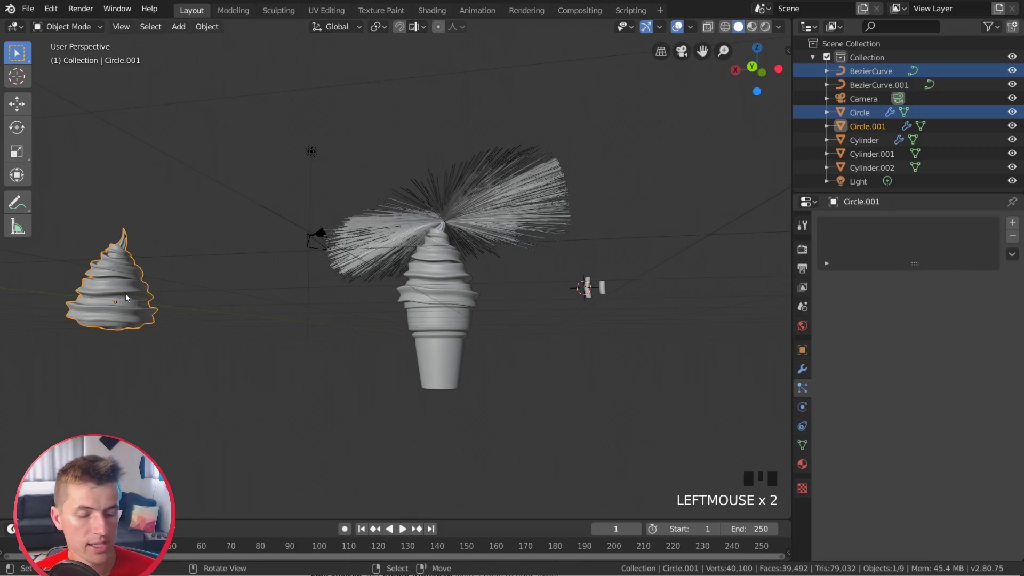
key(h)
right_click(129, 282)
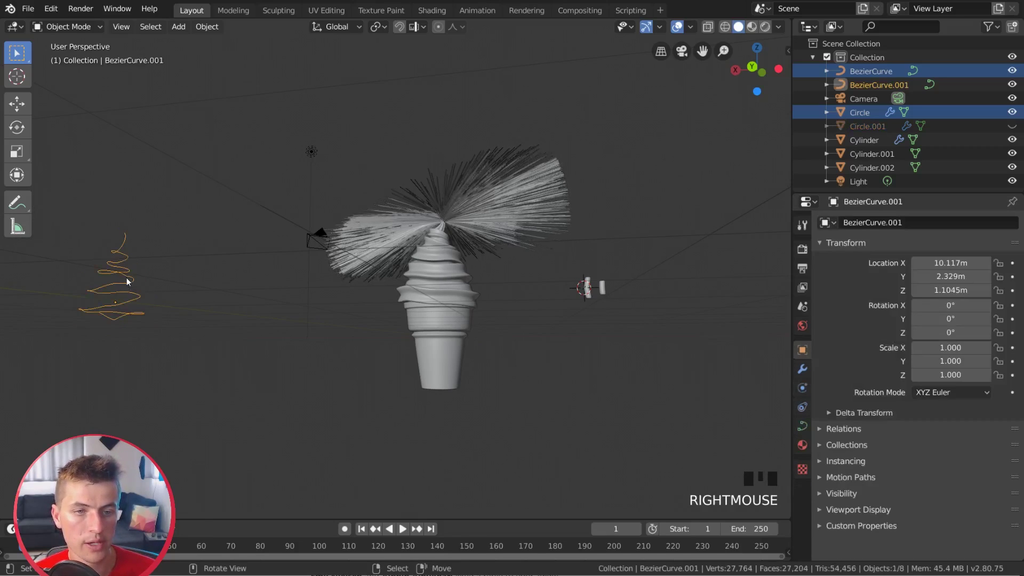
key(h)
scroll(up, 3)
drag(522, 282, 316, 179)
scroll(down, 3)
scroll(down, 3)
Step: Apply the swirl's Array and Curve modifiers so hairs grow over its whole surface
scroll(up, 3)
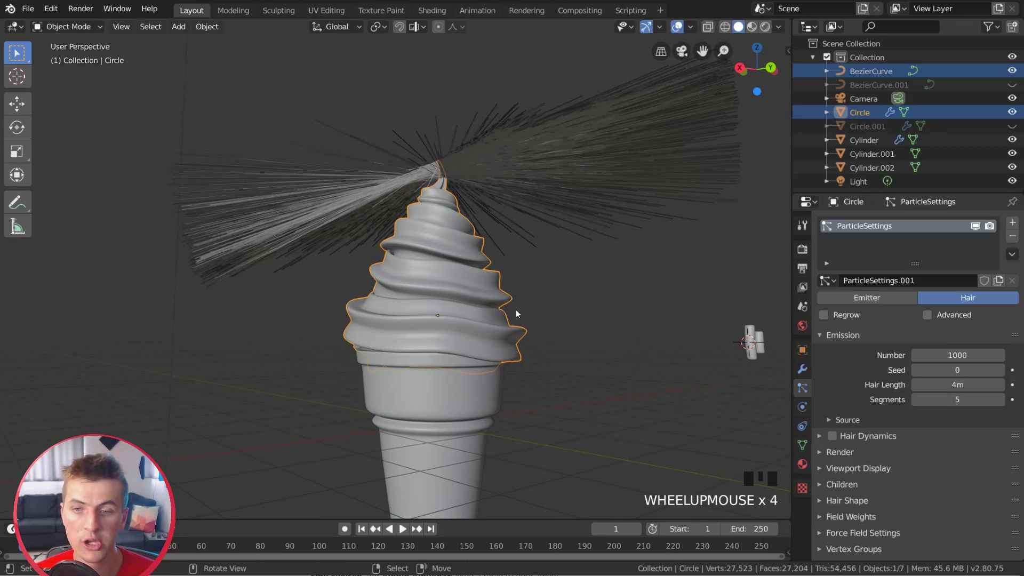
click(806, 374)
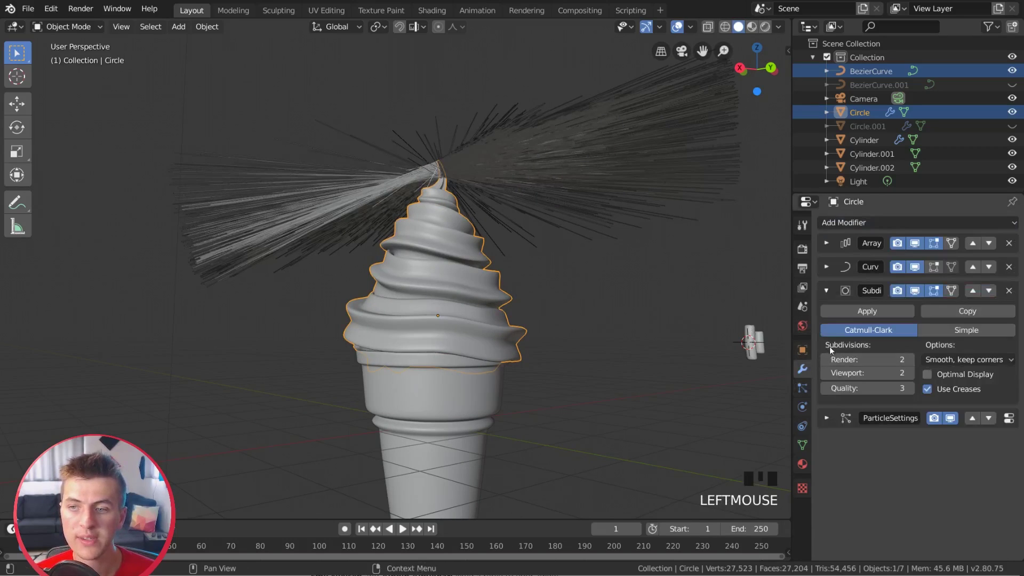
click(828, 293)
click(830, 248)
click(868, 266)
scroll(down, 3)
drag(552, 298, 832, 246)
click(833, 245)
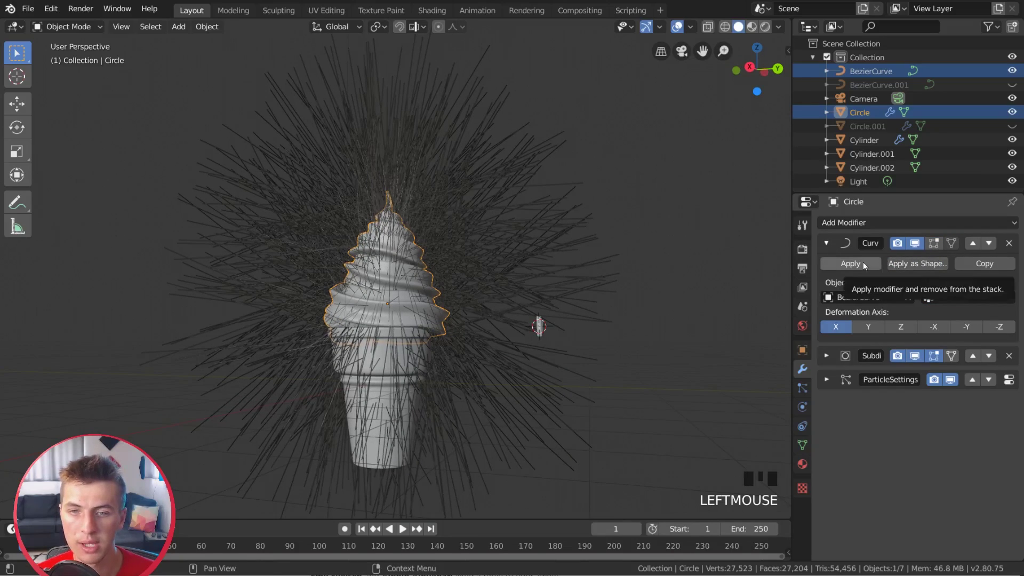
click(866, 265)
drag(577, 296, 600, 263)
scroll(down, 3)
drag(591, 263, 483, 273)
scroll(up, 3)
drag(526, 272, 807, 389)
Step: Set the particles to Render As Collection with scale 0.050
click(807, 389)
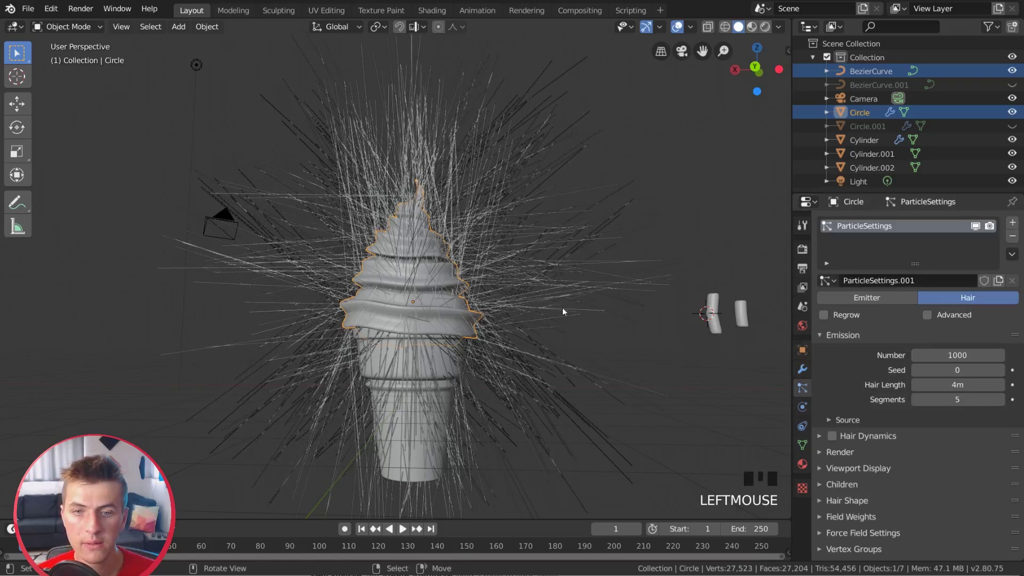
scroll(down, 3)
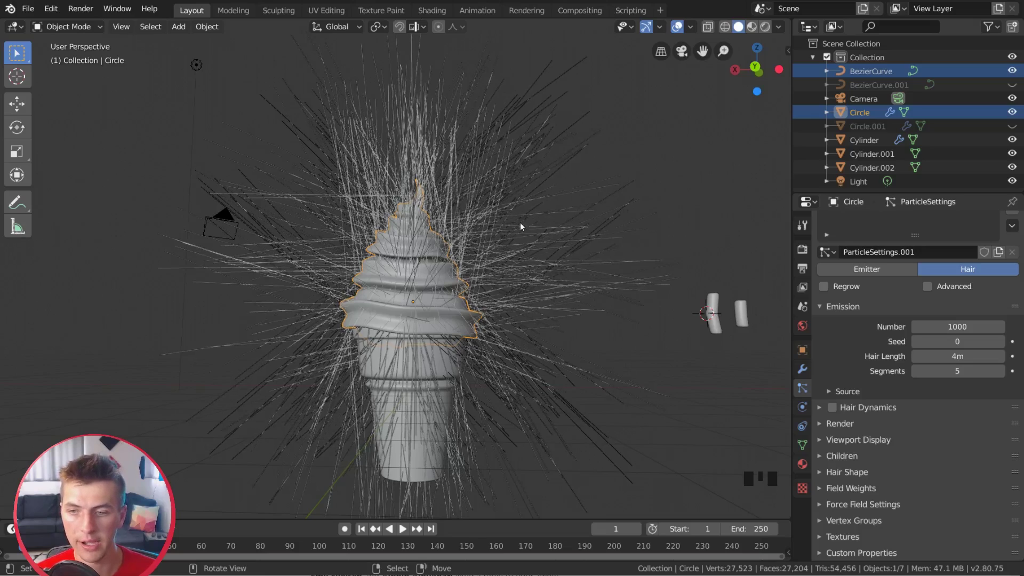
scroll(down, 3)
scroll(down, 3)
click(846, 426)
scroll(down, 3)
drag(945, 370, 944, 426)
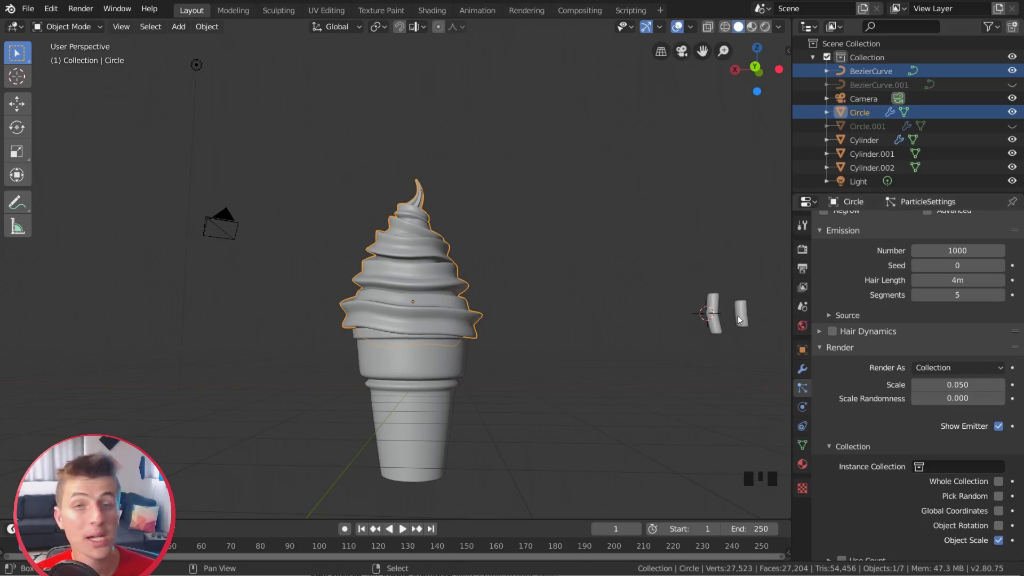
drag(737, 319, 660, 322)
scroll(up, 3)
drag(734, 317, 641, 323)
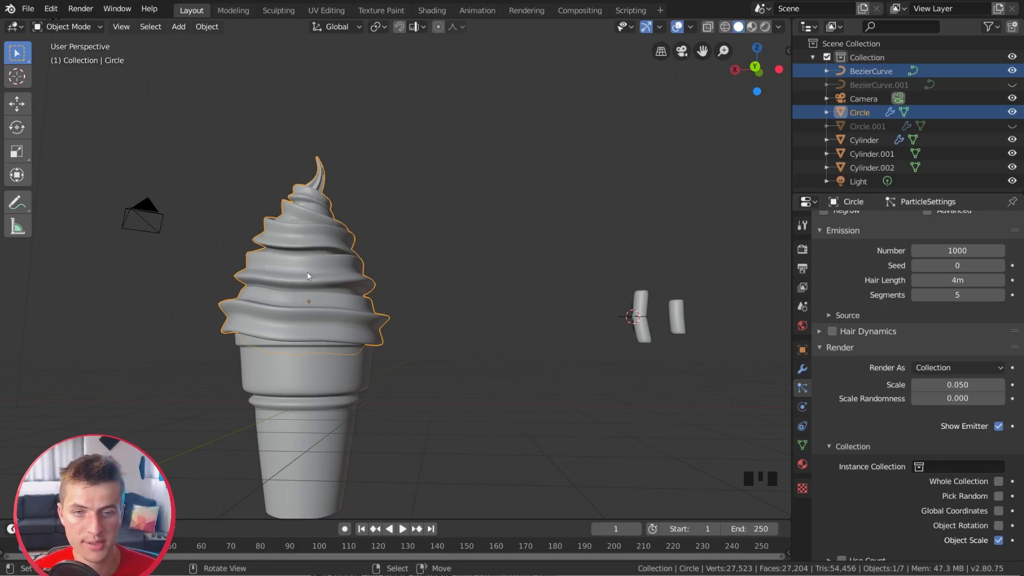
Step: Group Cylinder.001 and Cylinder.002 into a new collection with Ctrl+G
right_click(644, 318)
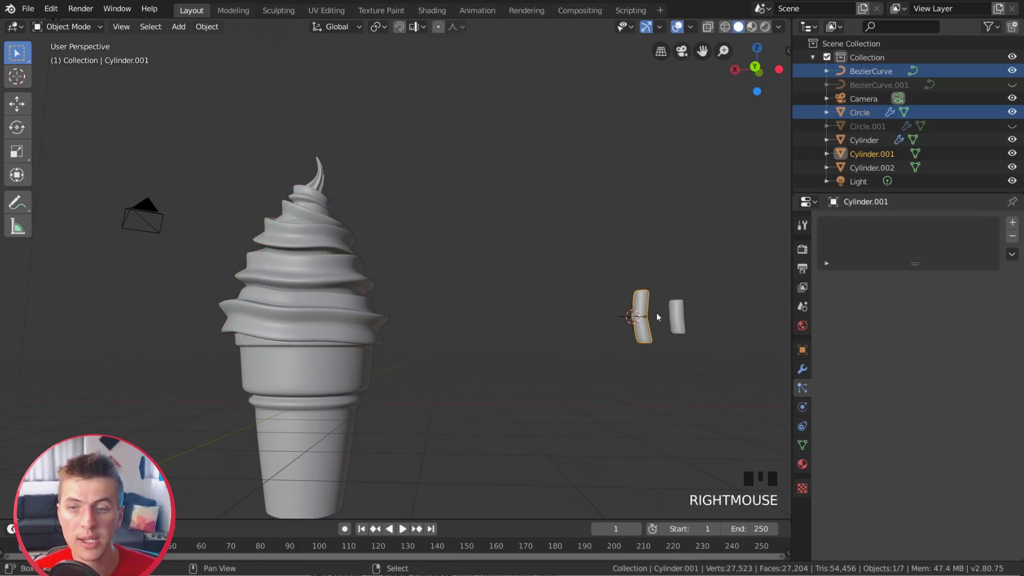
right_click(684, 317)
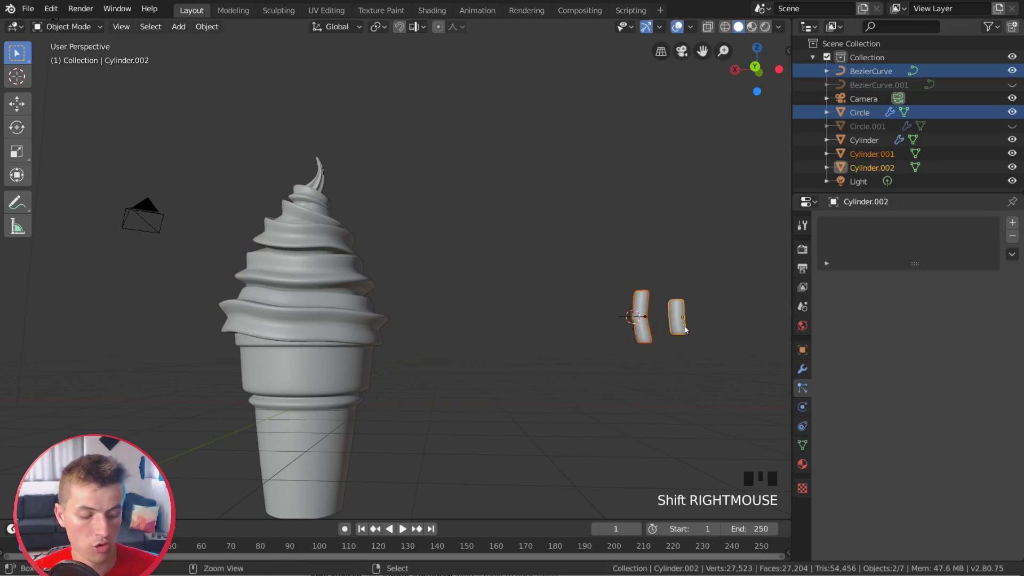
key(ctrl+g)
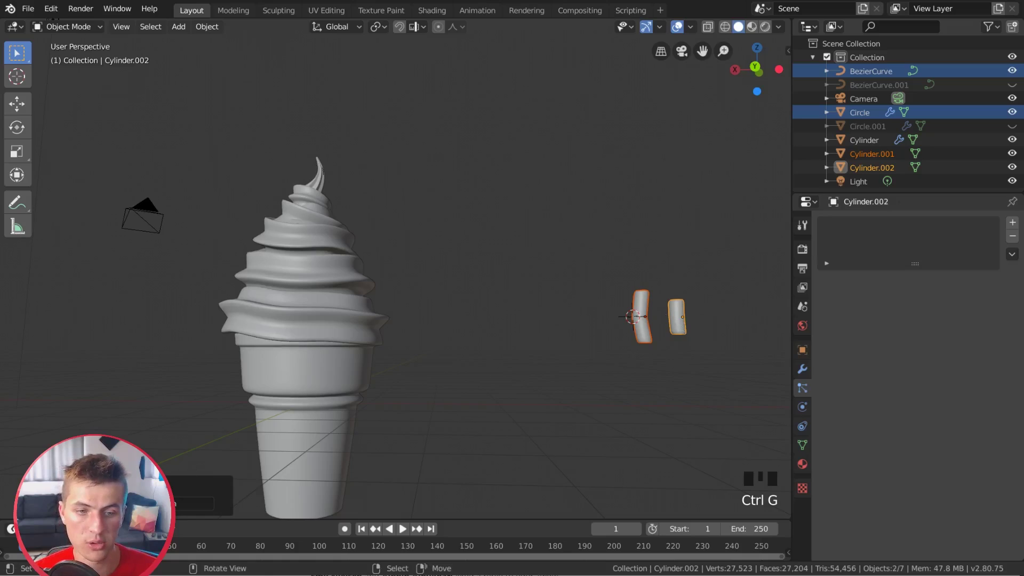
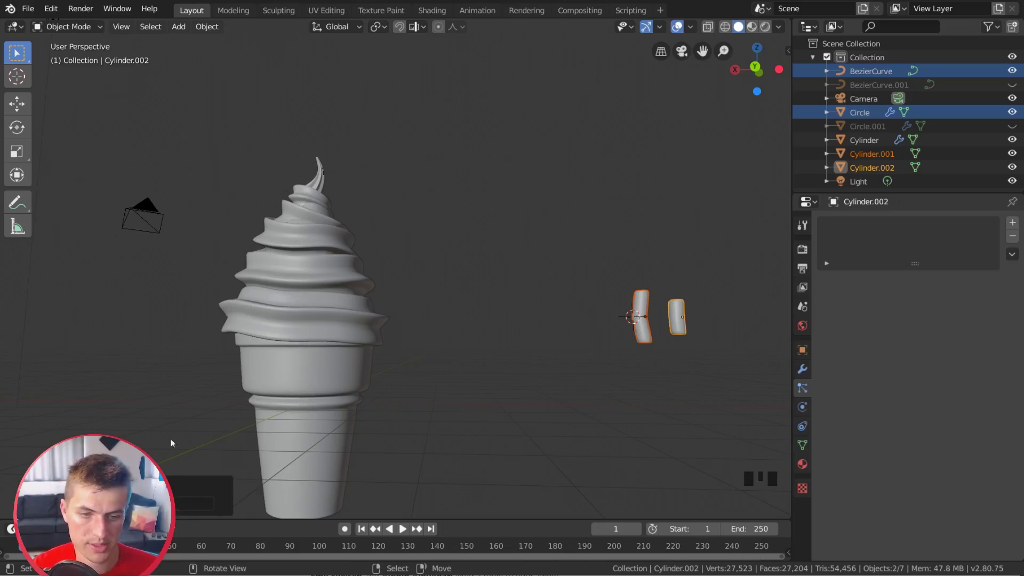
Step: Set the swirl's particle Instance Collection to Sprinkles so pieces cover its surface
right_click(327, 298)
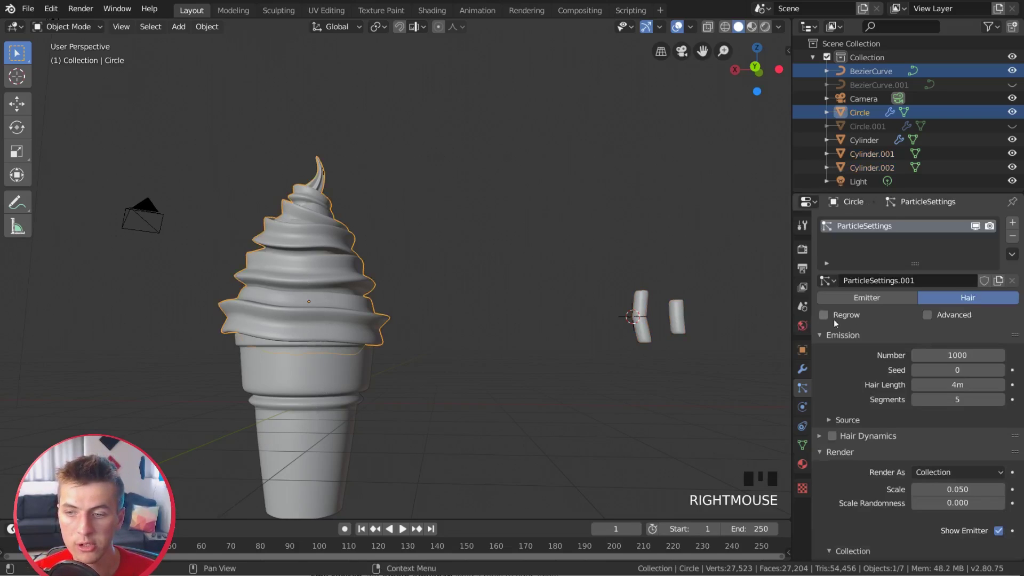
scroll(down, 3)
scroll(down, 3)
drag(947, 499, 867, 419)
scroll(up, 3)
drag(419, 364, 554, 372)
scroll(up, 3)
key(a)
key(a)
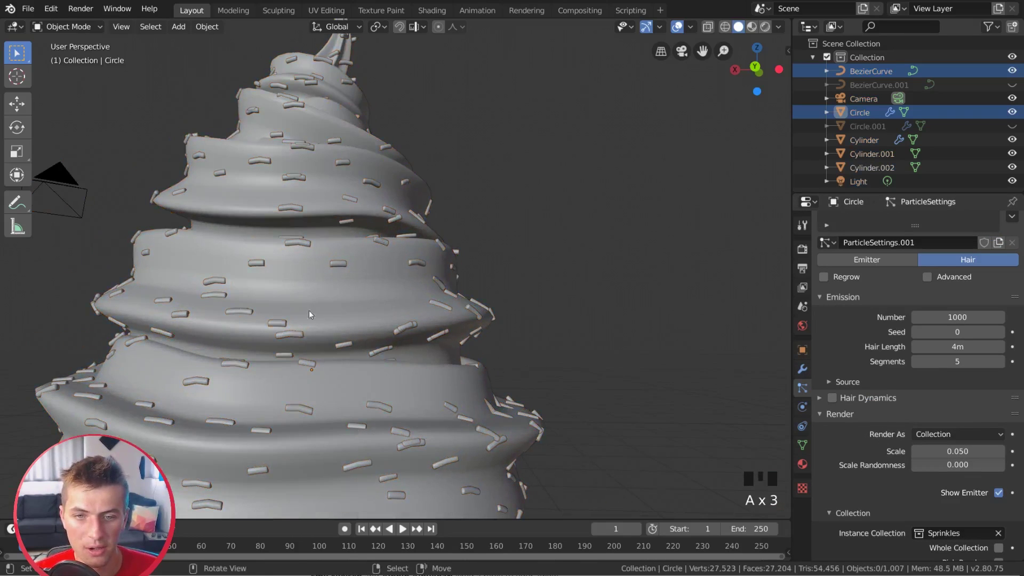
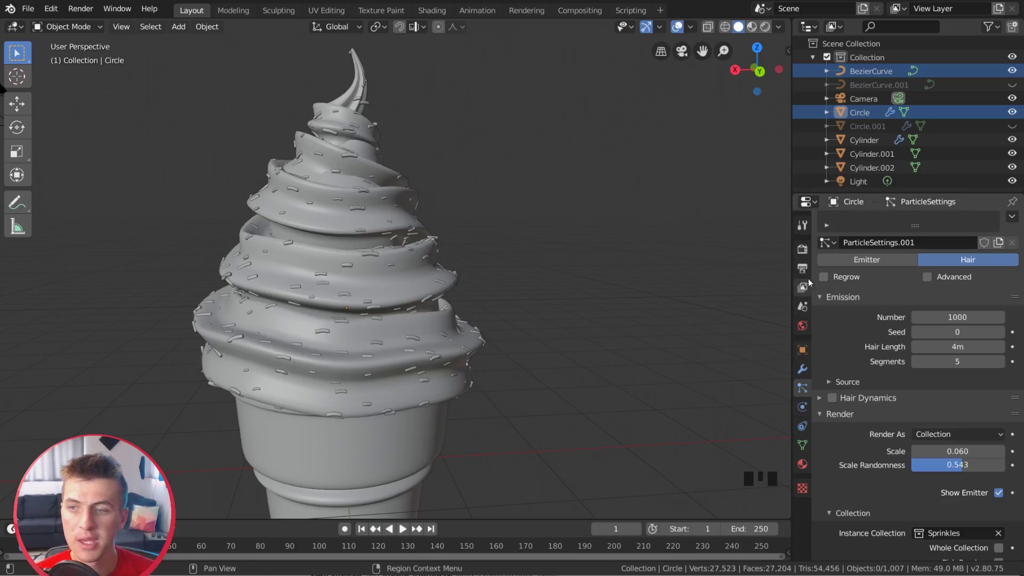
Step: Enable particle Rotation, orient sprinkles along the surface Normal, and randomize rotation and phase
click(933, 283)
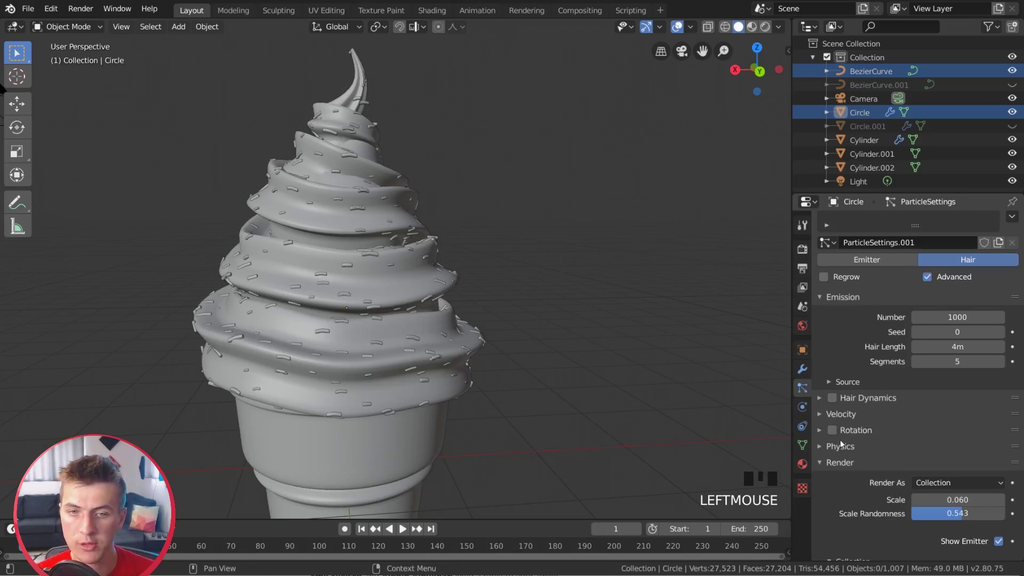
click(837, 436)
click(823, 436)
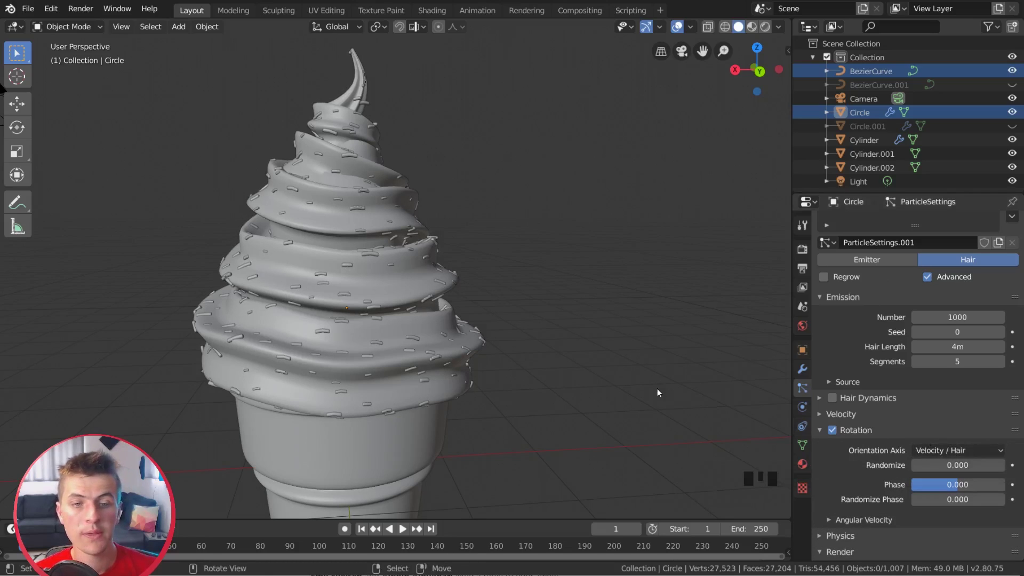
drag(967, 454, 956, 425)
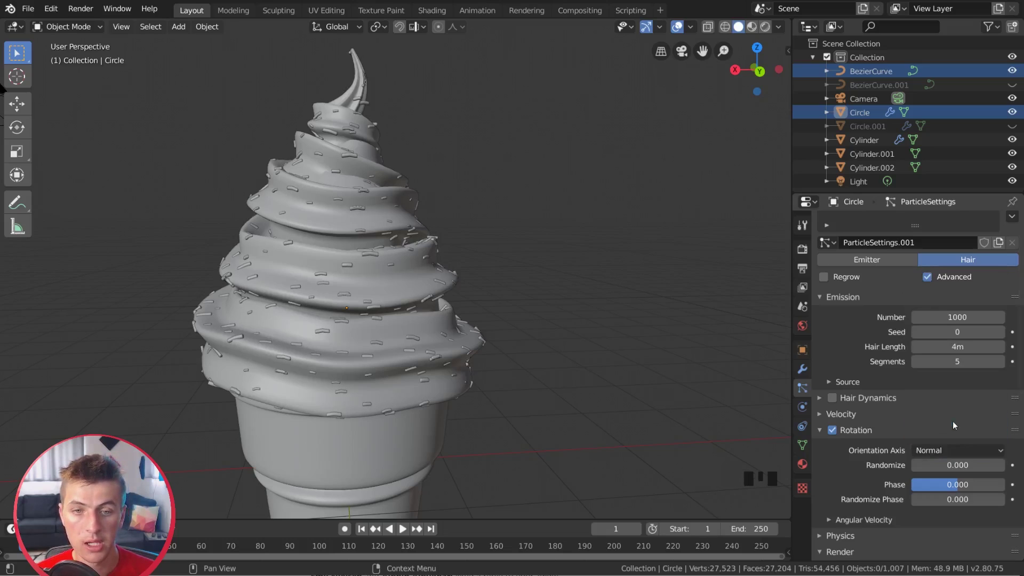
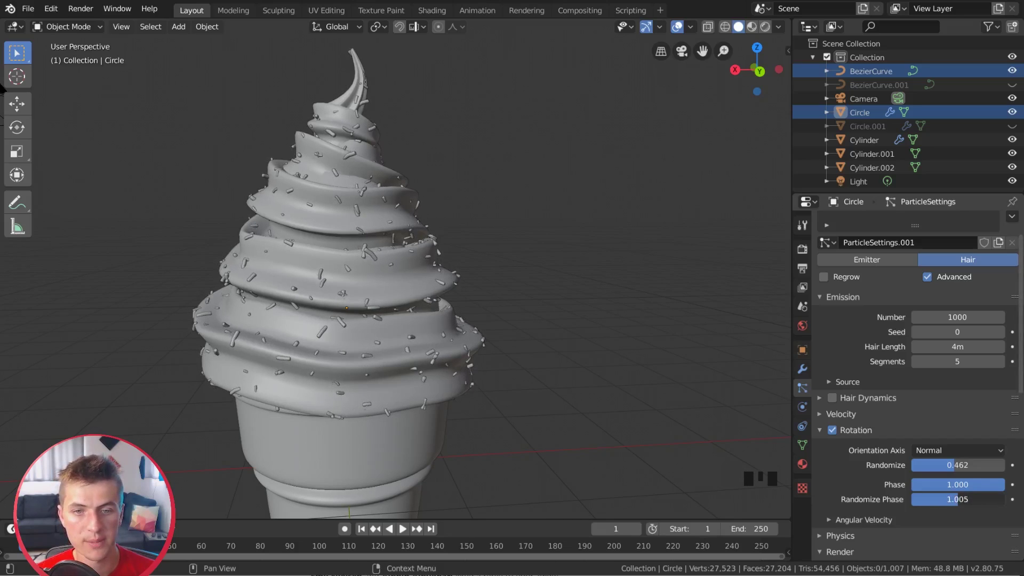
click(915, 416)
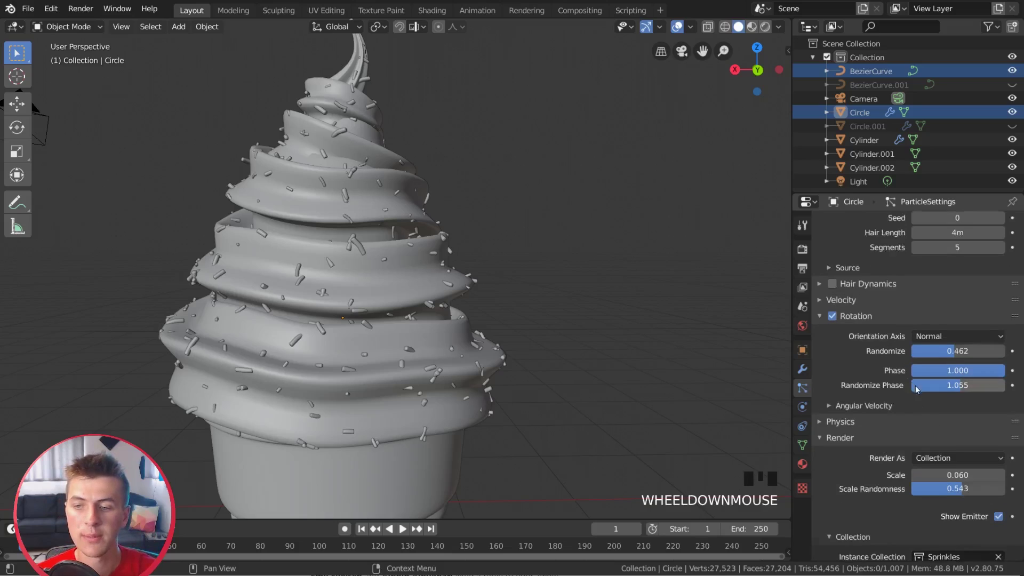
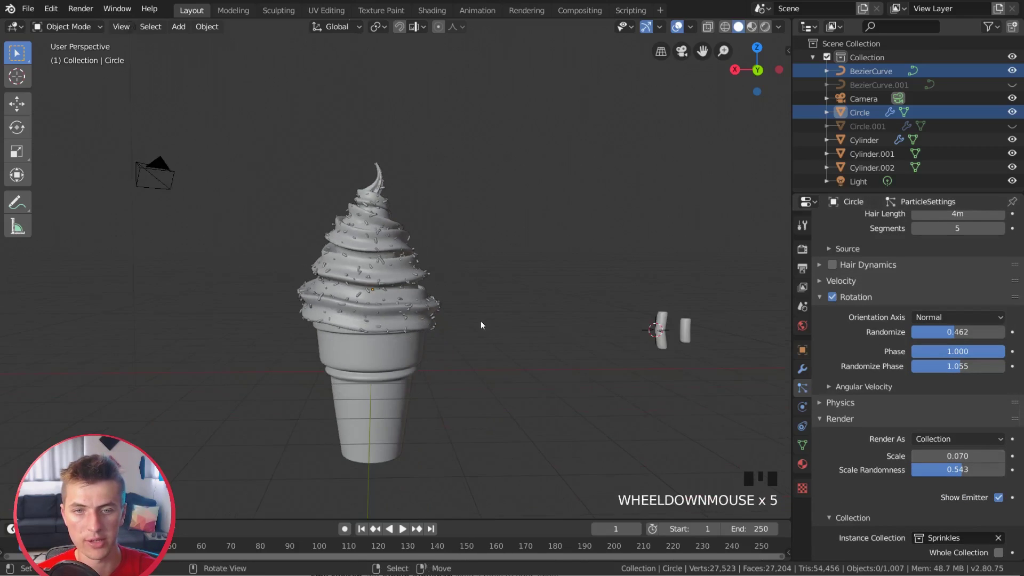
Step: Select the ice cream swirl in the viewport and orbit to look over it
scroll(up, 3)
drag(536, 288, 541, 303)
scroll(up, 3)
drag(508, 312, 455, 354)
scroll(down, 3)
drag(439, 344, 419, 313)
right_click(420, 313)
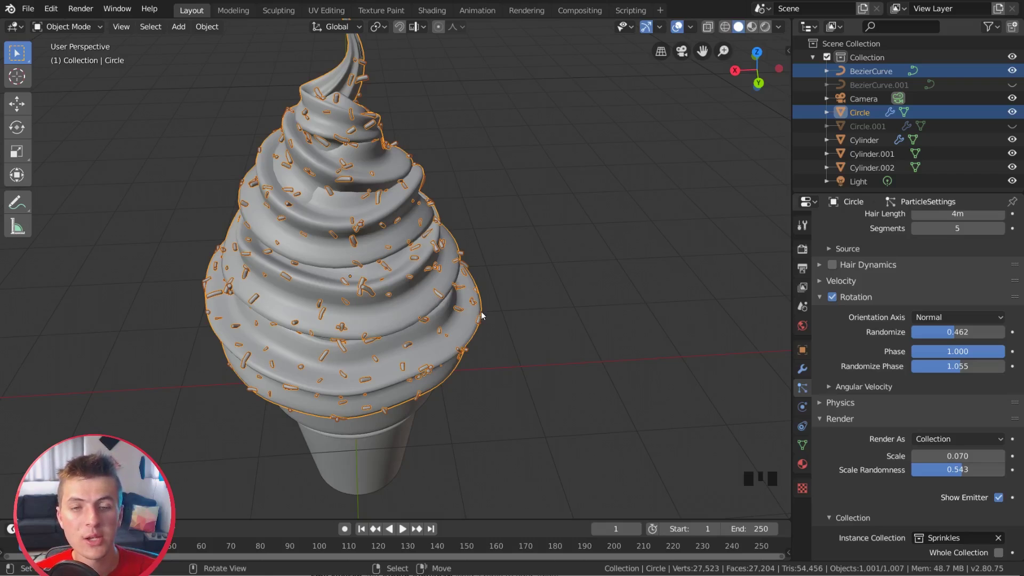
drag(484, 301, 322, 295)
scroll(down, 3)
drag(325, 298, 96, 32)
drag(96, 32, 355, 183)
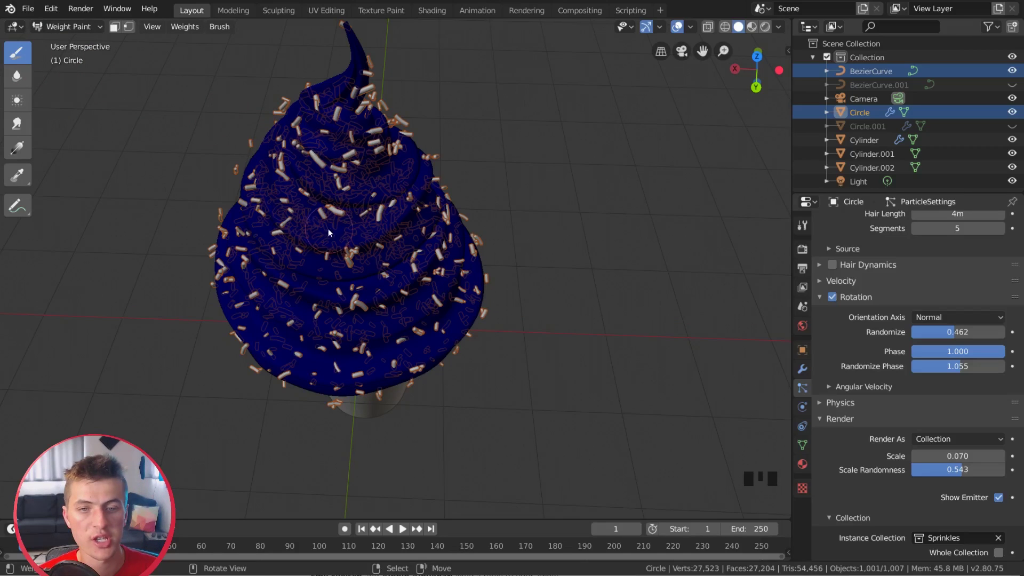
scroll(down, 3)
drag(320, 235, 429, 231)
scroll(up, 3)
scroll(down, 3)
Step: Switch the swirl into Weight Paint mode and go to top view with numpad 7
key(ctrl+x)
key(ctrl+z)
scroll(down, 3)
scroll(up, 3)
scroll(down, 3)
drag(376, 293, 343, 283)
drag(343, 283, 403, 242)
key(ctrl+z)
key(KP_7)
drag(505, 335, 236, 236)
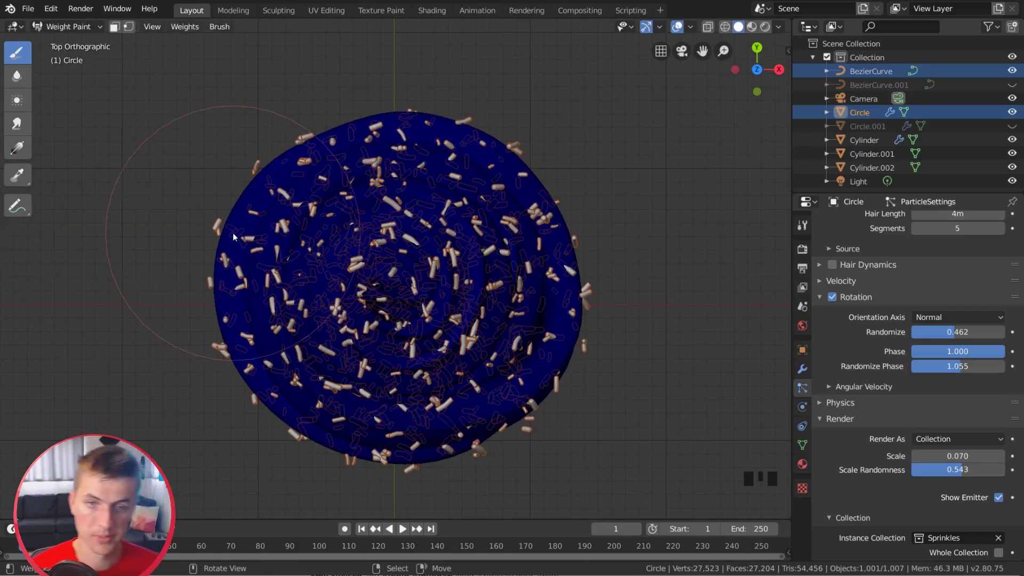
Step: Set the weight Draw brush to weight 1.0, 140 px radius and full strength via the Tool sidebar
key(f)
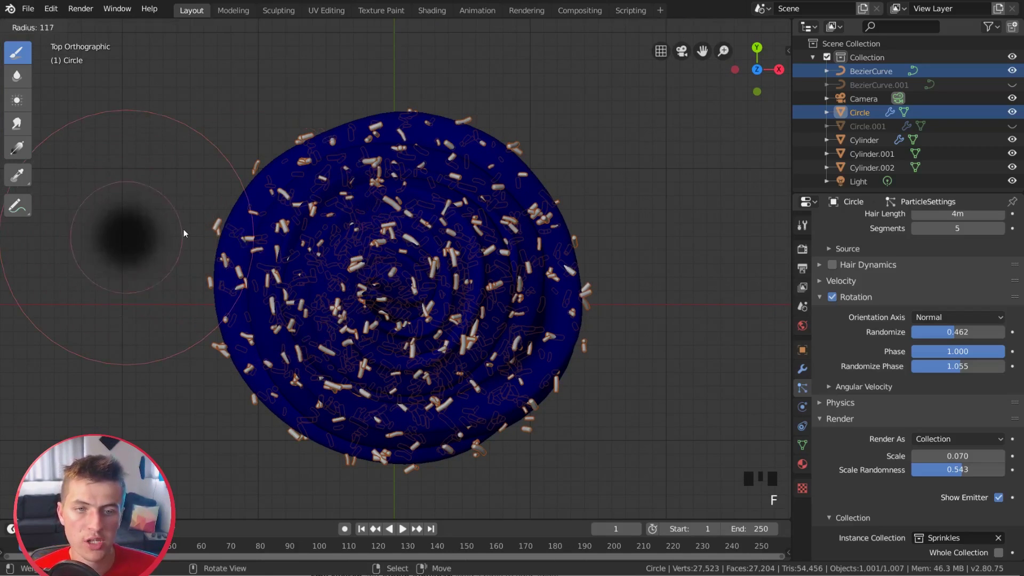
key(f)
key(f)
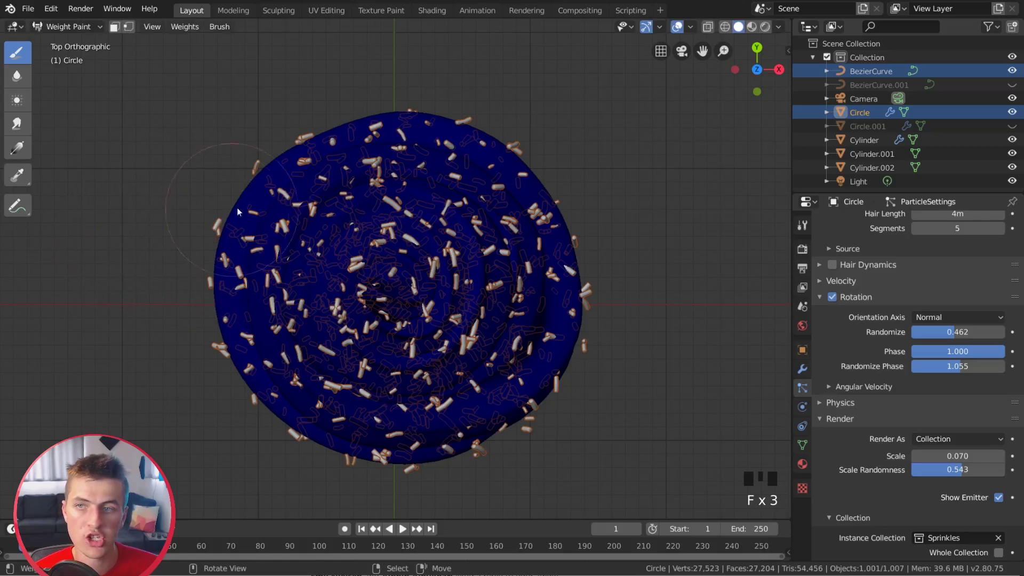
key(n)
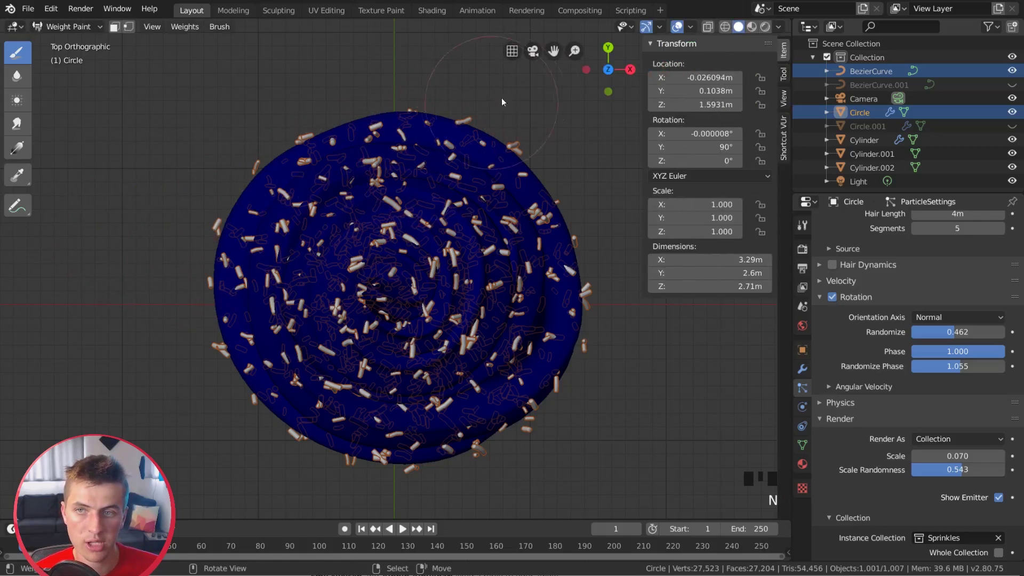
click(788, 76)
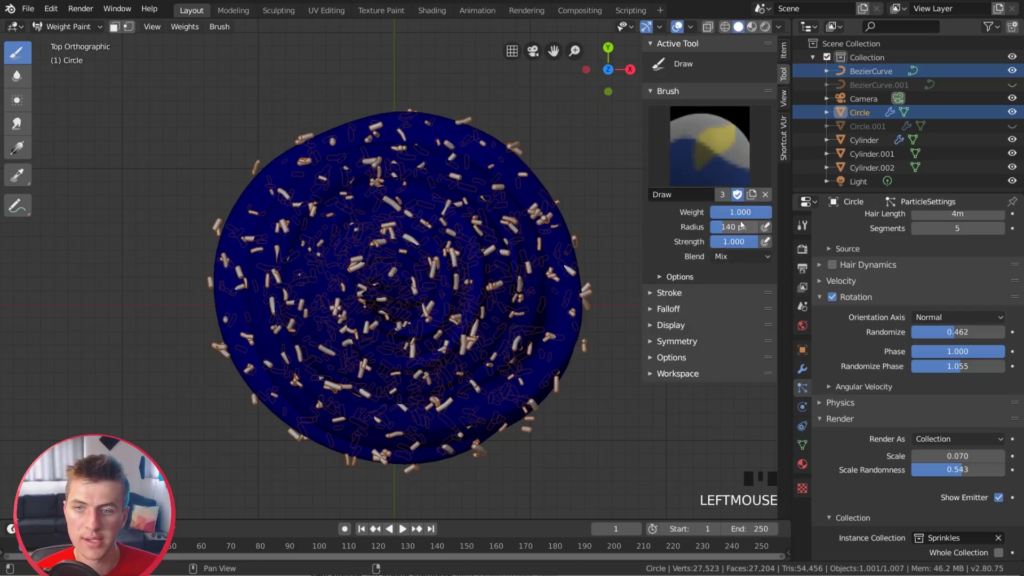
drag(743, 229, 740, 231)
key(f)
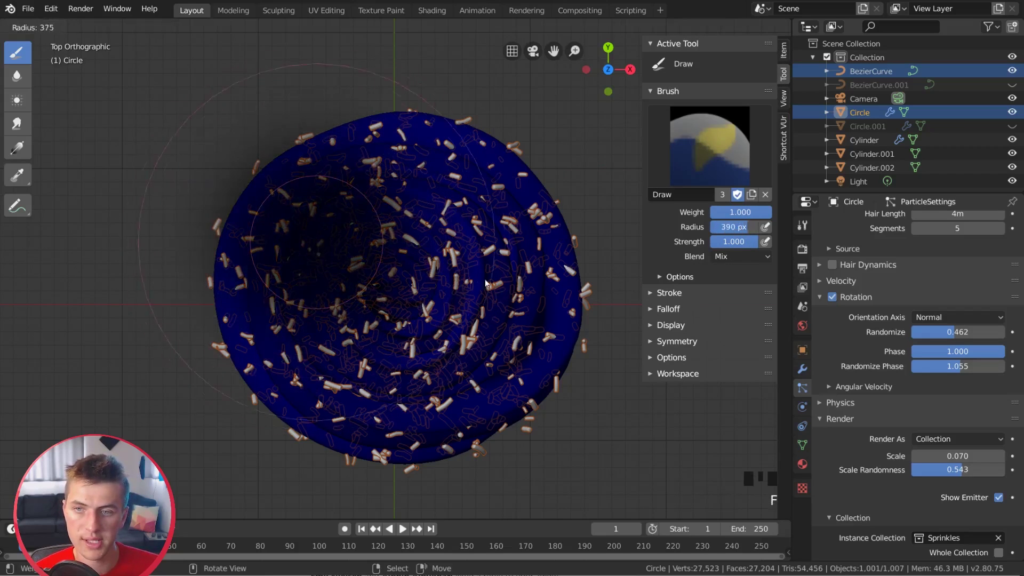
key(shift+f)
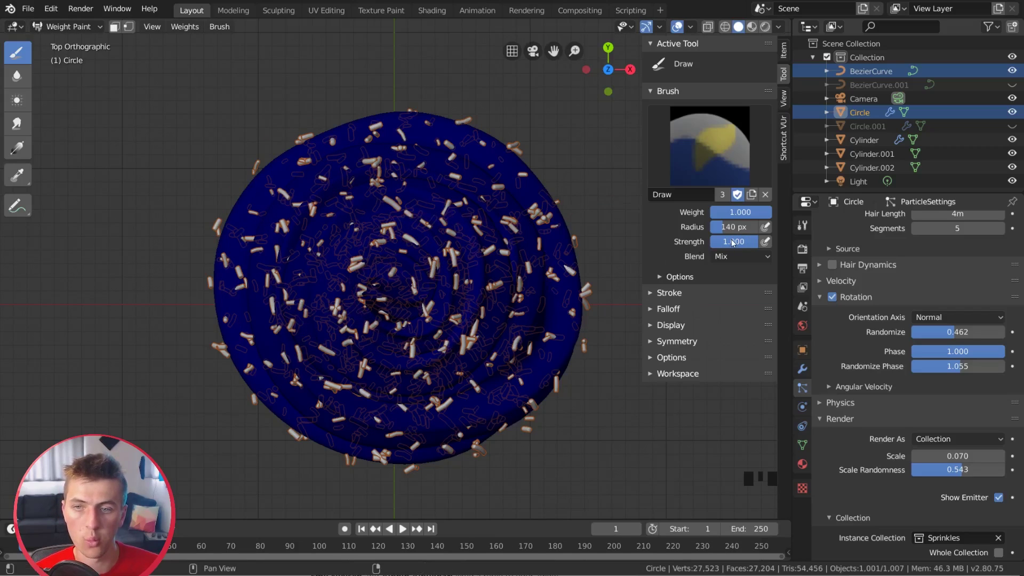
Step: Paint high weight along each swirl ring from the outer ridge in to the centre in top view
scroll(down, 3)
drag(450, 207, 439, 165)
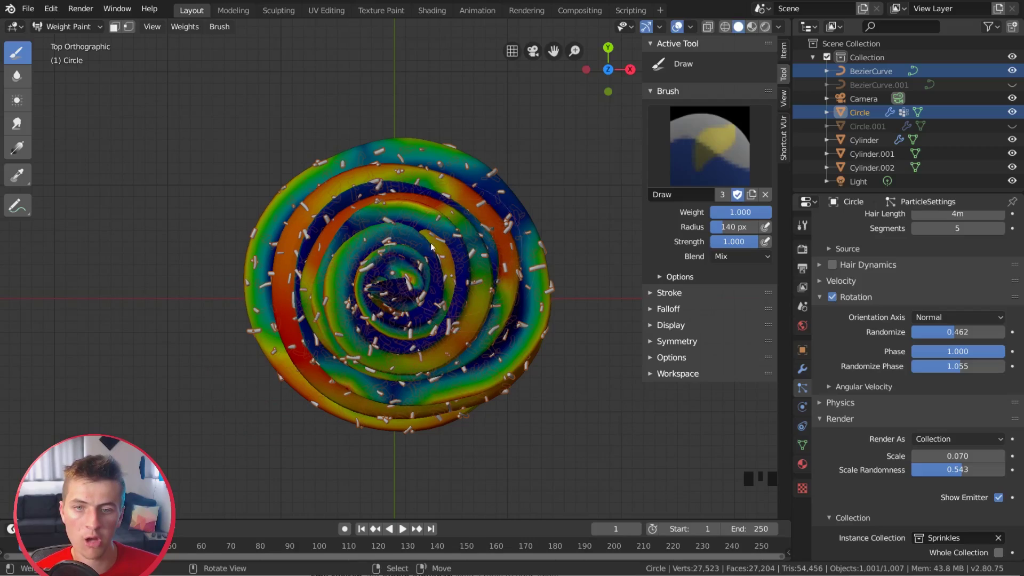
drag(453, 283, 436, 248)
scroll(down, 3)
drag(456, 235, 436, 233)
scroll(up, 3)
drag(462, 286, 457, 289)
scroll(up, 3)
drag(441, 270, 285, 205)
scroll(down, 3)
drag(316, 225, 398, 287)
scroll(down, 3)
Step: Orbit to view the swirl from the side to check the painted ridges
drag(399, 293, 430, 261)
scroll(up, 3)
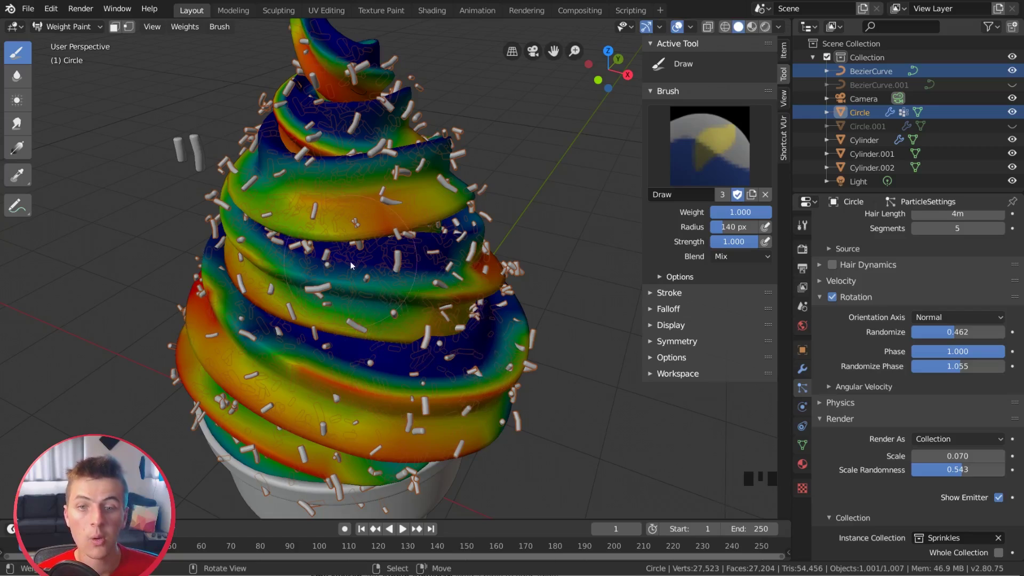
scroll(down, 3)
scroll(down, 3)
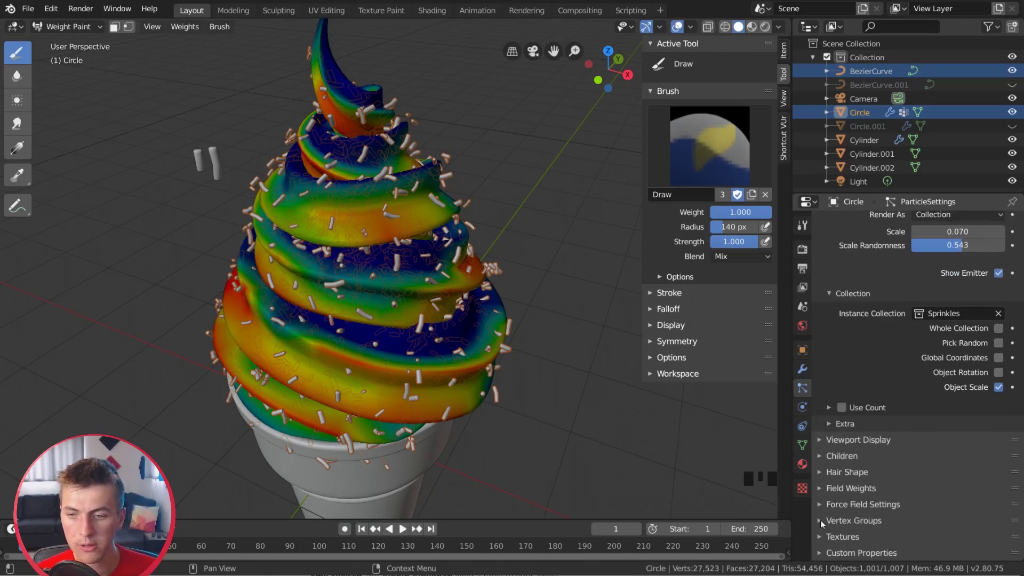
Step: Set particle Density to the vertex Group and paint weight onto the swirl sides
click(824, 524)
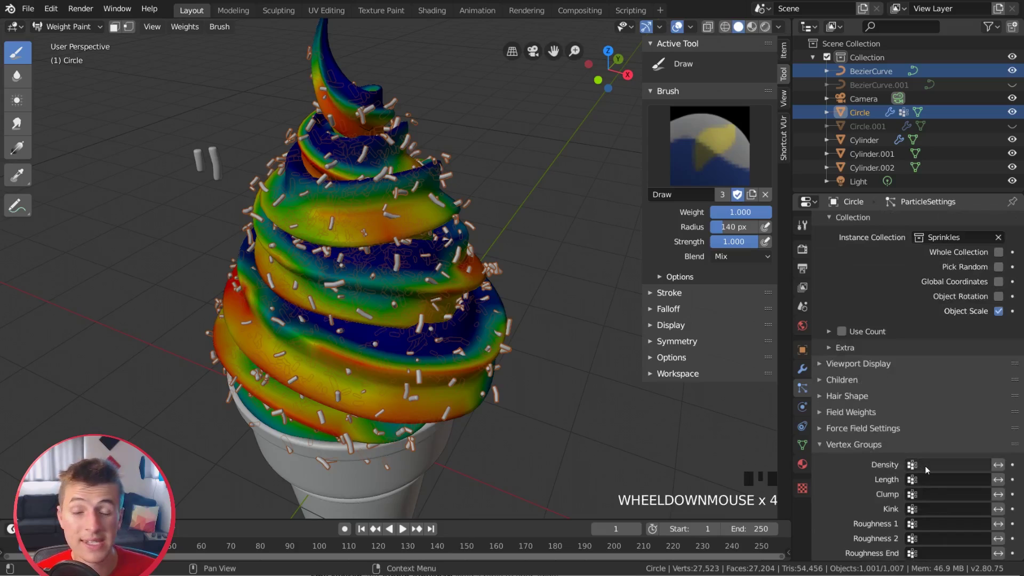
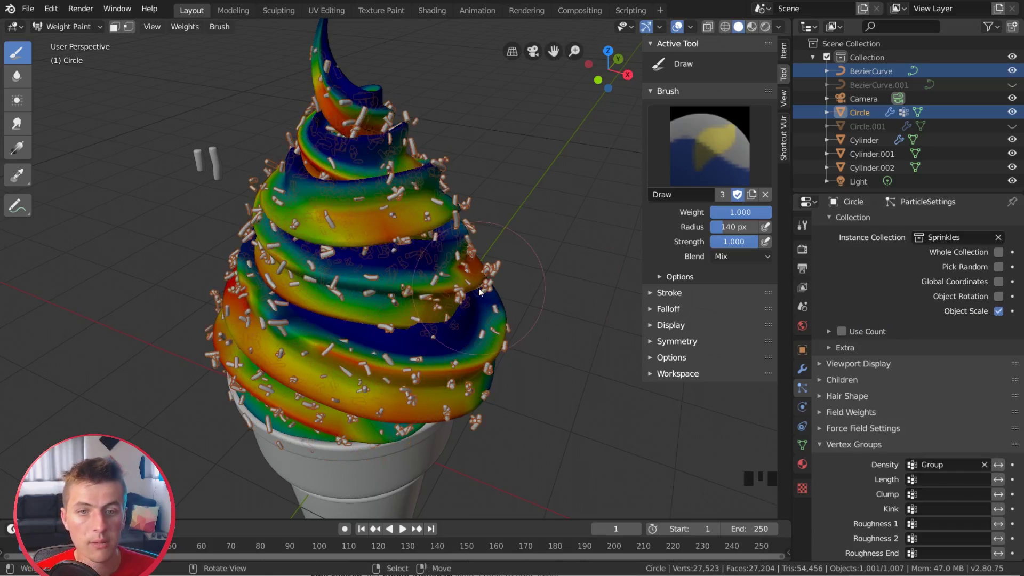
drag(425, 309, 416, 332)
scroll(up, 3)
drag(343, 302, 543, 340)
scroll(up, 3)
drag(550, 345, 465, 355)
scroll(down, 3)
drag(440, 359, 308, 228)
scroll(down, 3)
drag(314, 219, 437, 230)
scroll(down, 3)
drag(436, 231, 464, 221)
Step: Orbit around the swirl and touch up weight on the remaining ridge areas
scroll(up, 3)
drag(470, 248, 434, 411)
drag(433, 411, 374, 399)
drag(373, 399, 327, 363)
drag(327, 363, 332, 364)
drag(402, 383, 474, 349)
scroll(up, 3)
scroll(up, 3)
drag(343, 423, 718, 165)
drag(719, 166, 697, 230)
drag(427, 387, 393, 388)
drag(392, 387, 416, 421)
drag(416, 421, 508, 413)
drag(508, 414, 465, 415)
scroll(down, 3)
drag(466, 415, 390, 416)
scroll(down, 3)
drag(482, 376, 91, 32)
drag(90, 31, 305, 153)
scroll(up, 3)
Step: Return the swirl to Object Mode and inspect the sprinkles clustered along the painted ridges
key(a)
key(a)
drag(340, 204, 410, 208)
scroll(down, 3)
drag(409, 208, 488, 205)
scroll(up, 3)
drag(503, 200, 475, 242)
scroll(up, 3)
scroll(up, 3)
scroll(up, 3)
scroll(down, 3)
scroll(down, 3)
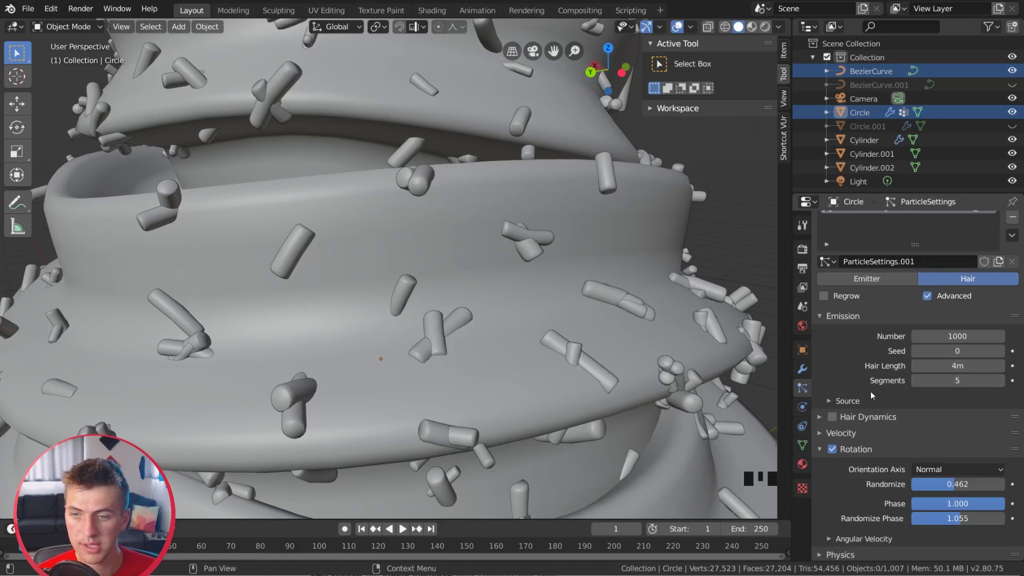
Step: Raise the particle Render Scale to 0.080 so the sprinkles are slightly larger
drag(957, 467, 931, 456)
drag(939, 456, 640, 364)
scroll(down, 3)
drag(582, 339, 452, 260)
scroll(down, 3)
drag(438, 260, 480, 234)
scroll(up, 3)
drag(432, 274, 439, 285)
scroll(down, 3)
drag(439, 285, 345, 310)
drag(345, 309, 305, 309)
drag(305, 309, 303, 340)
drag(303, 340, 272, 327)
drag(272, 327, 258, 322)
drag(258, 323, 249, 313)
drag(249, 313, 389, 336)
drag(388, 337, 347, 305)
drag(346, 305, 338, 259)
drag(337, 258, 308, 227)
drag(309, 227, 402, 254)
drag(403, 253, 387, 251)
drag(387, 250, 407, 252)
drag(407, 253, 350, 224)
drag(350, 224, 79, 37)
drag(79, 37, 503, 258)
Step: Lower Scale Randomness to 0.503 for less sprinkle size variation and view the whole cone
drag(503, 258, 343, 341)
drag(343, 341, 502, 316)
drag(502, 316, 386, 326)
drag(385, 326, 491, 309)
drag(491, 309, 471, 314)
drag(472, 315, 364, 304)
drag(364, 304, 331, 257)
drag(331, 257, 251, 254)
drag(250, 254, 208, 311)
drag(208, 311, 229, 235)
drag(229, 235, 278, 258)
drag(277, 258, 400, 264)
scroll(down, 3)
drag(405, 264, 461, 313)
middle_click(460, 302)
scroll(up, 3)
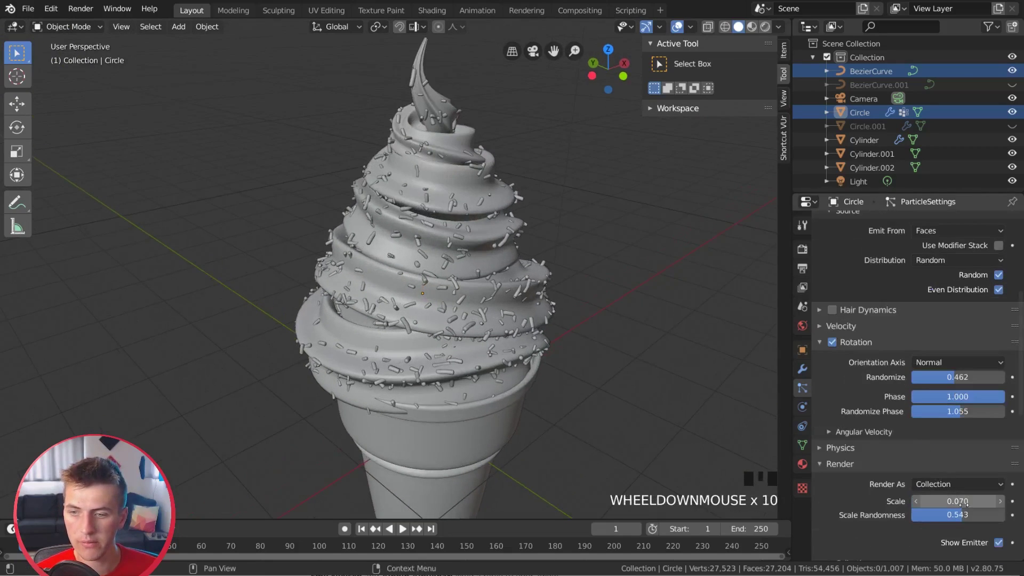